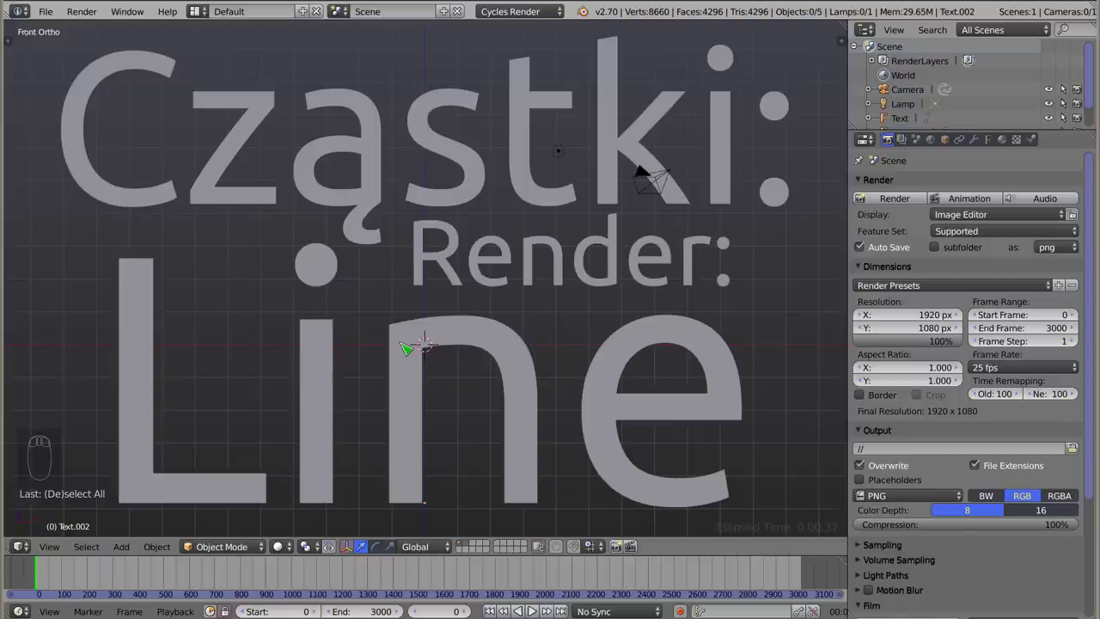
Delete the title text, add a plane scaled into a floor, and enable Collision physics on it.
drag(458, 332, 532, 268)
key(x)
key(shift+a)
key(s)
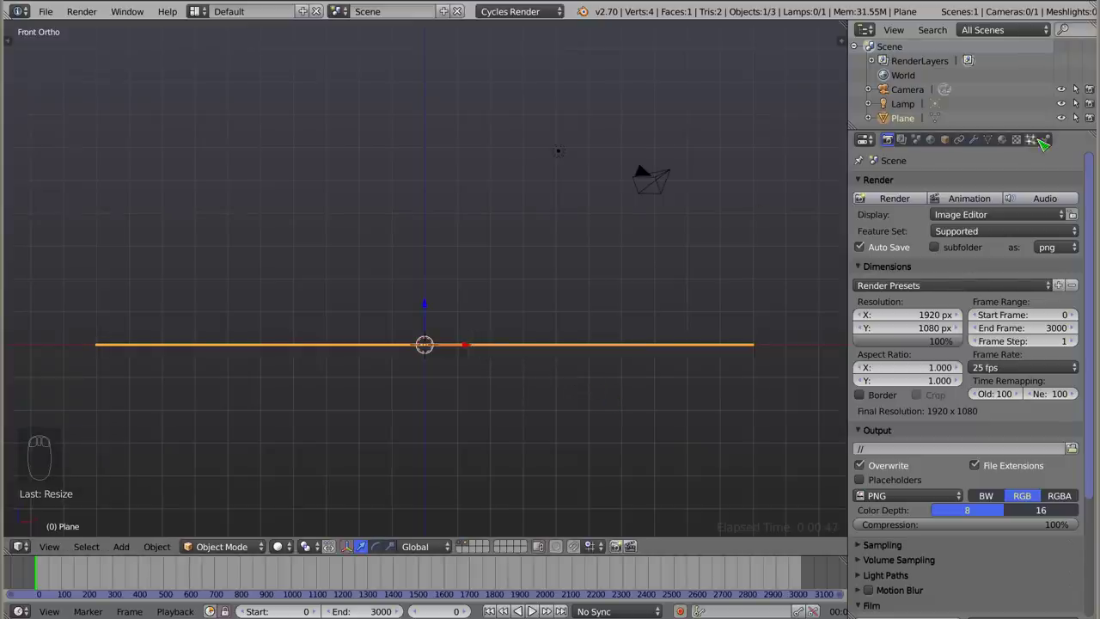
drag(1057, 146, 763, 371)
key(shift+a)
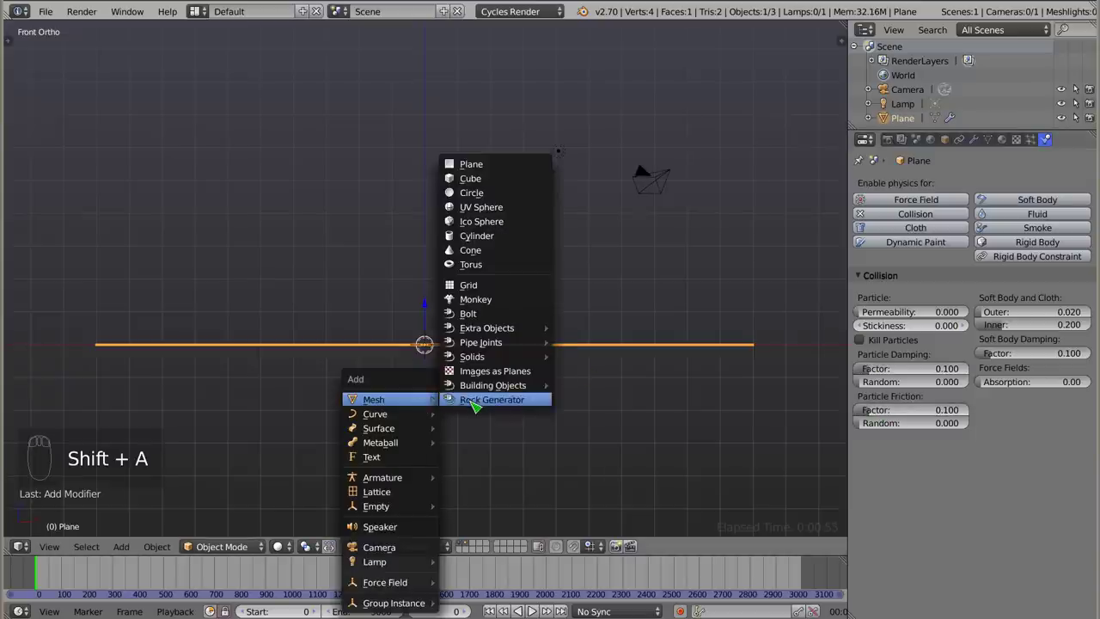
Move the new small plane up and to the left and rotate it to stand upright.
key(g)
key(r)
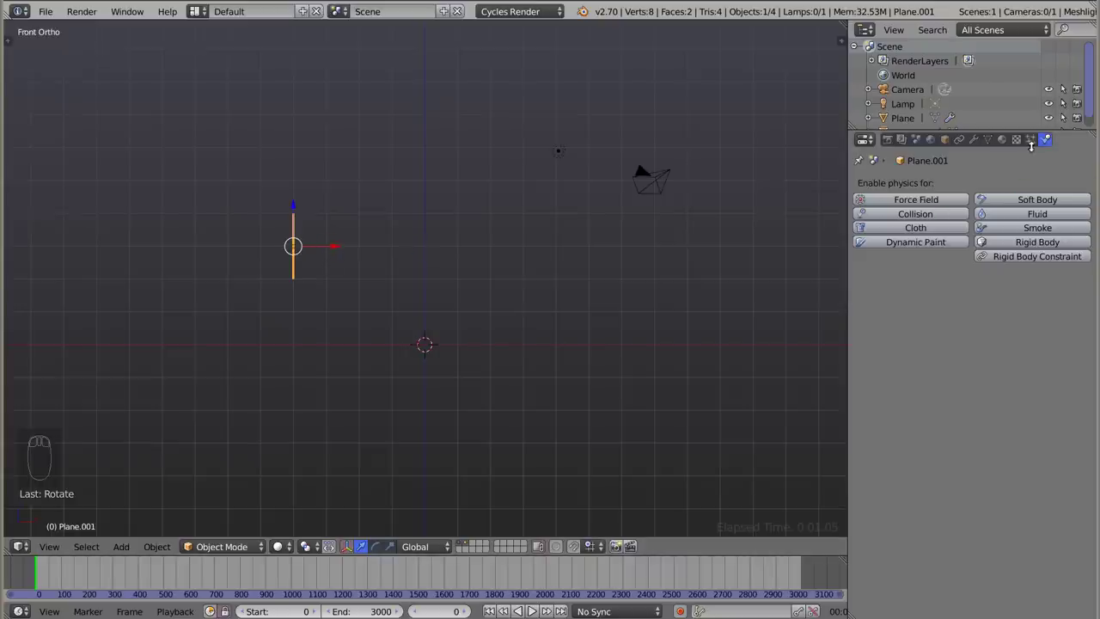
Add a new particle system to the upright plane with Emission Number 20.
click(1042, 149)
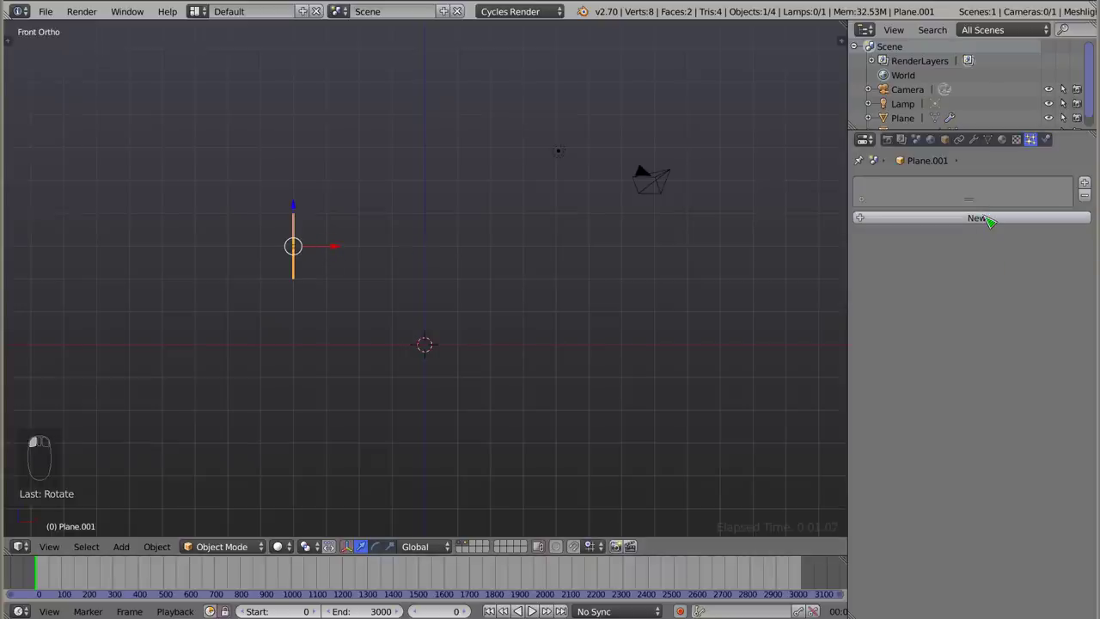
click(992, 219)
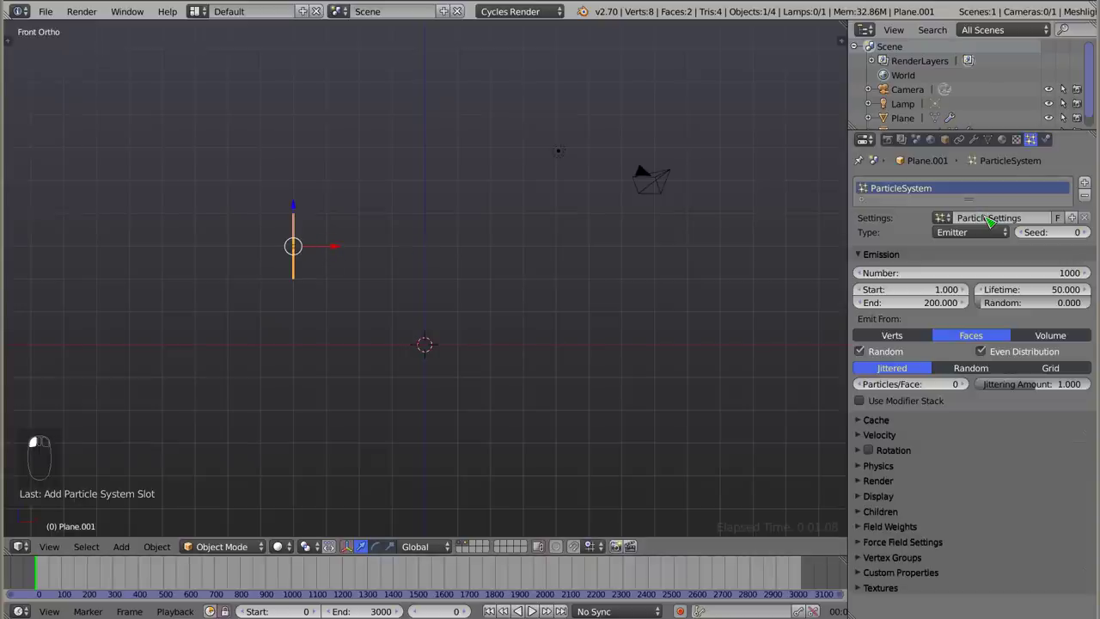
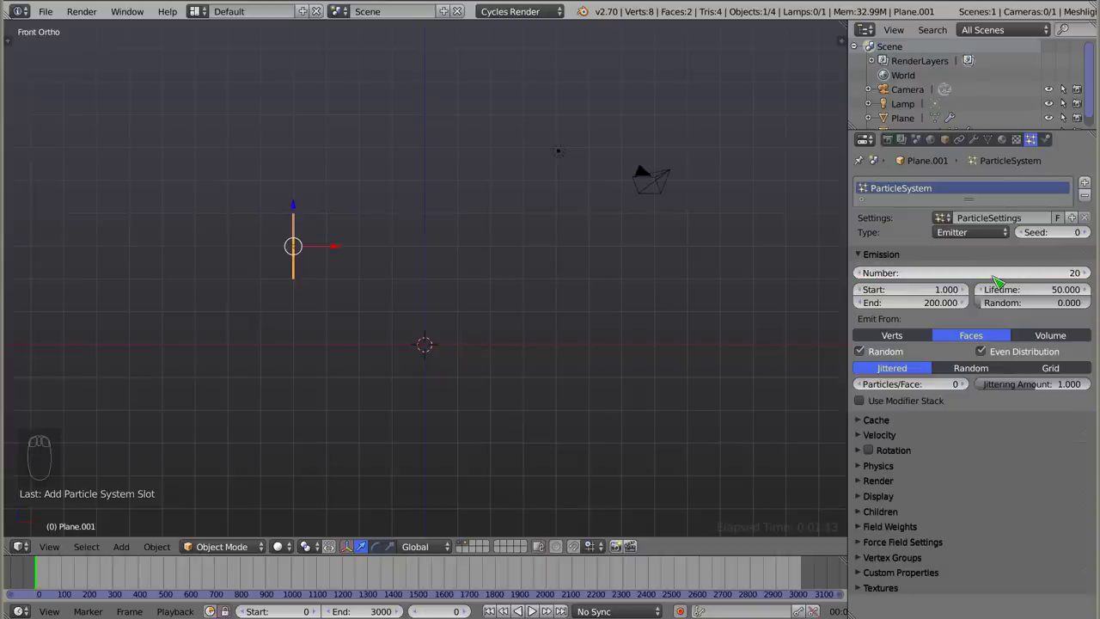
drag(863, 439, 940, 451)
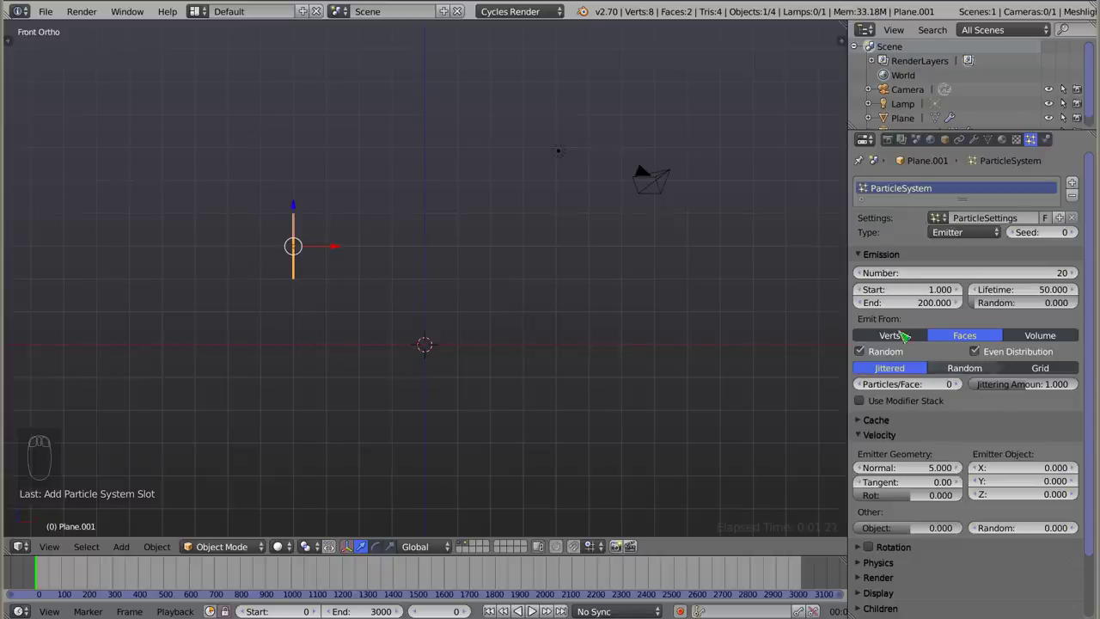
Preview the particles, rotate the emitter 180 degrees, and play again to watch them fall.
key(alt+a)
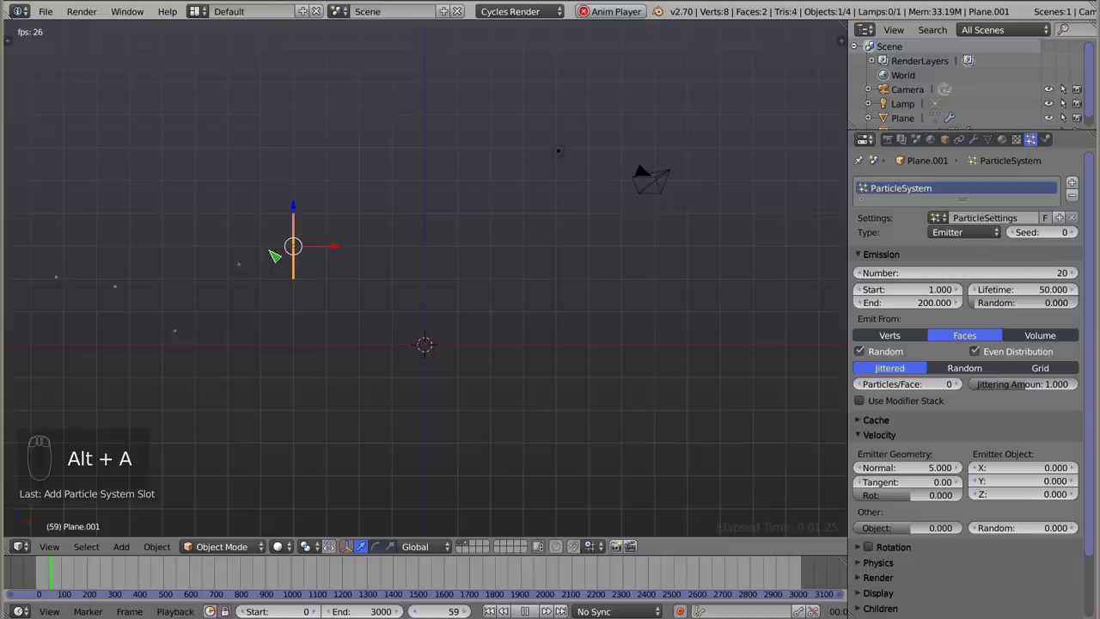
key(Escape)
key(r)
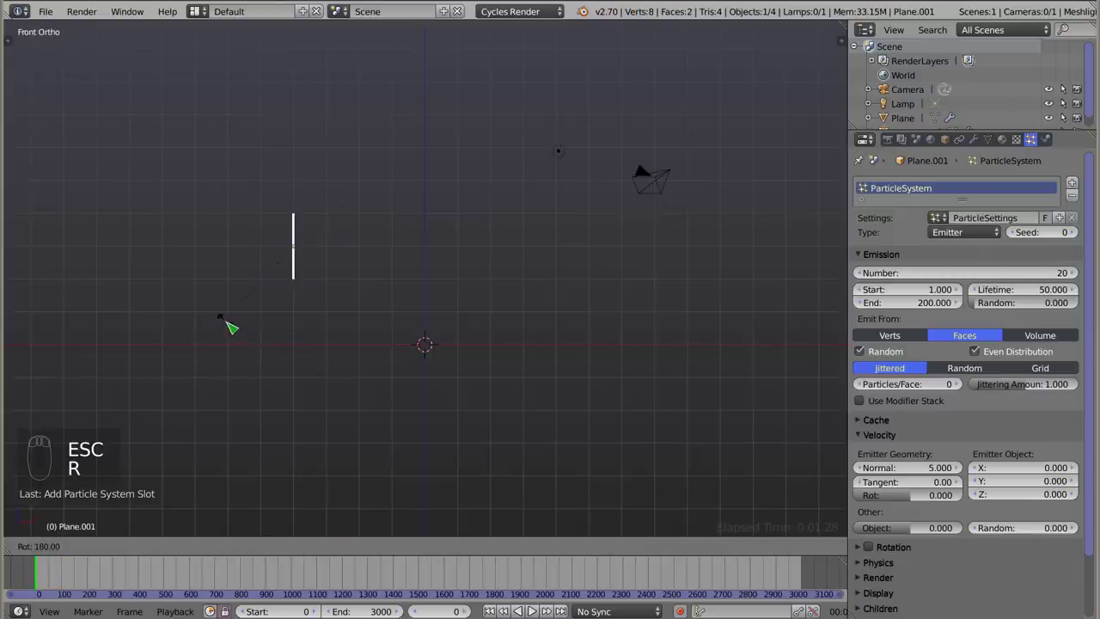
key(alt+a)
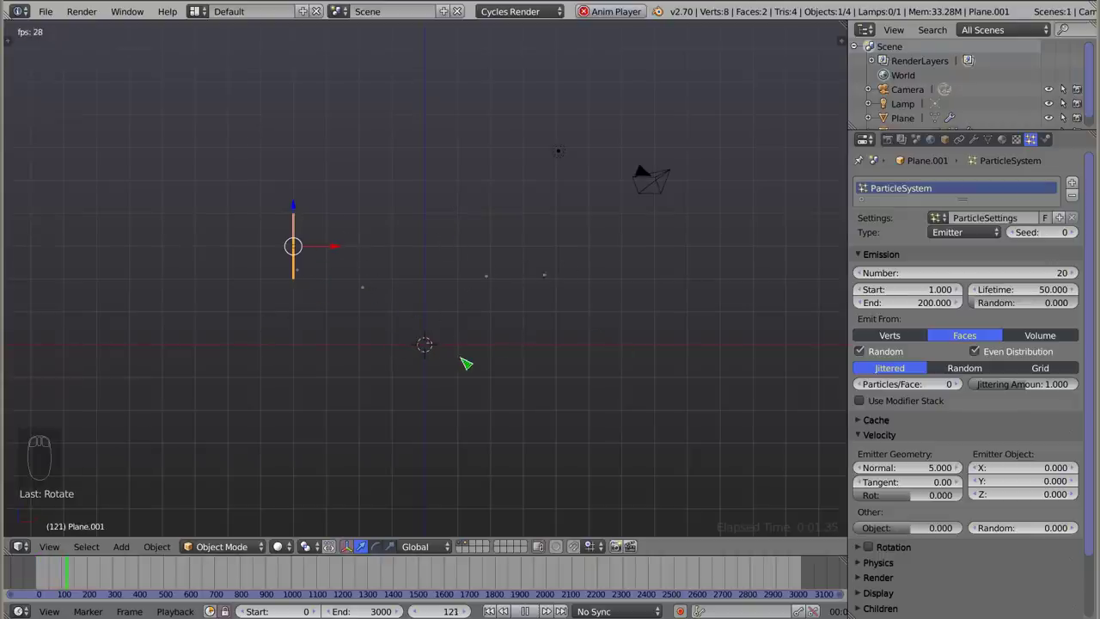
Adjust the view to front and expand the particle Render panel.
drag(417, 348, 422, 353)
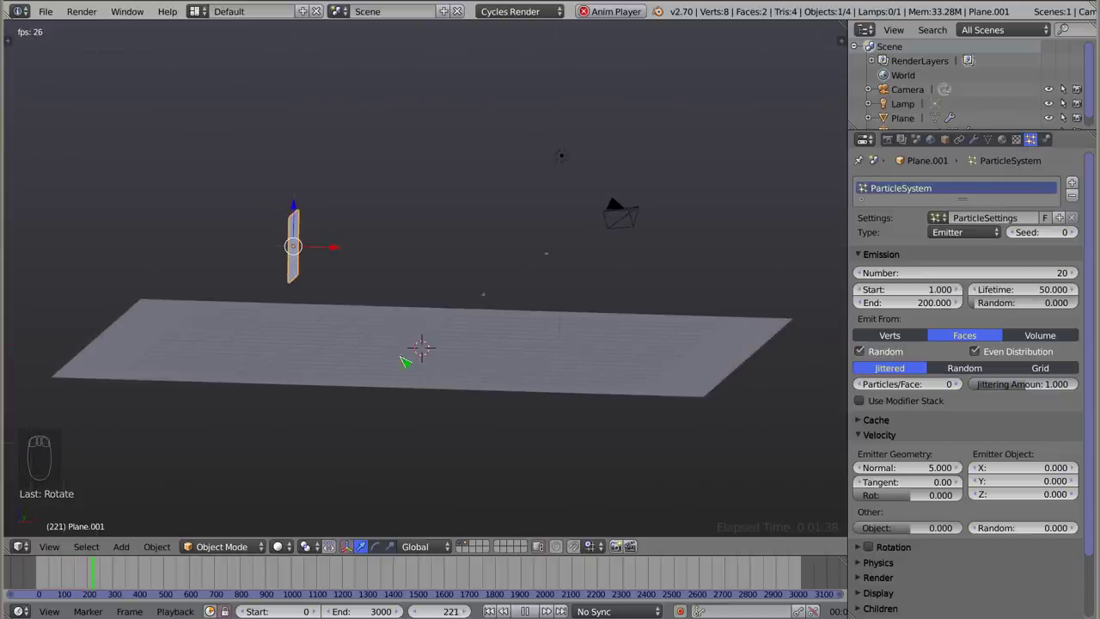
key(KP_1)
drag(414, 345, 302, 229)
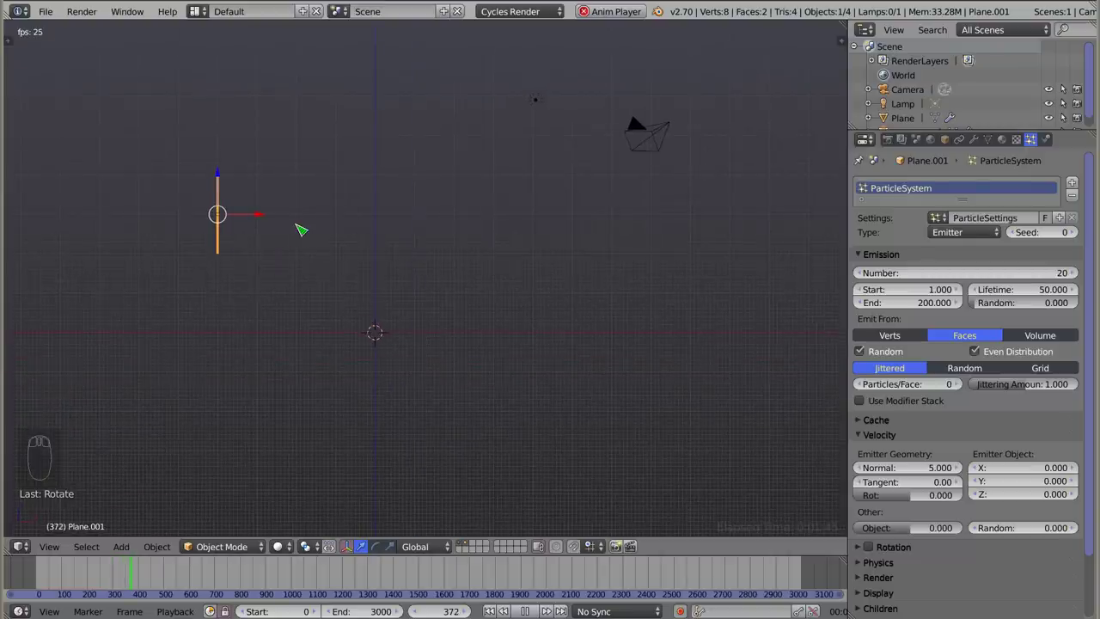
drag(939, 306, 866, 289)
Render the particles as Lines with tail 0.5, then stop and reset the animation.
click(865, 289)
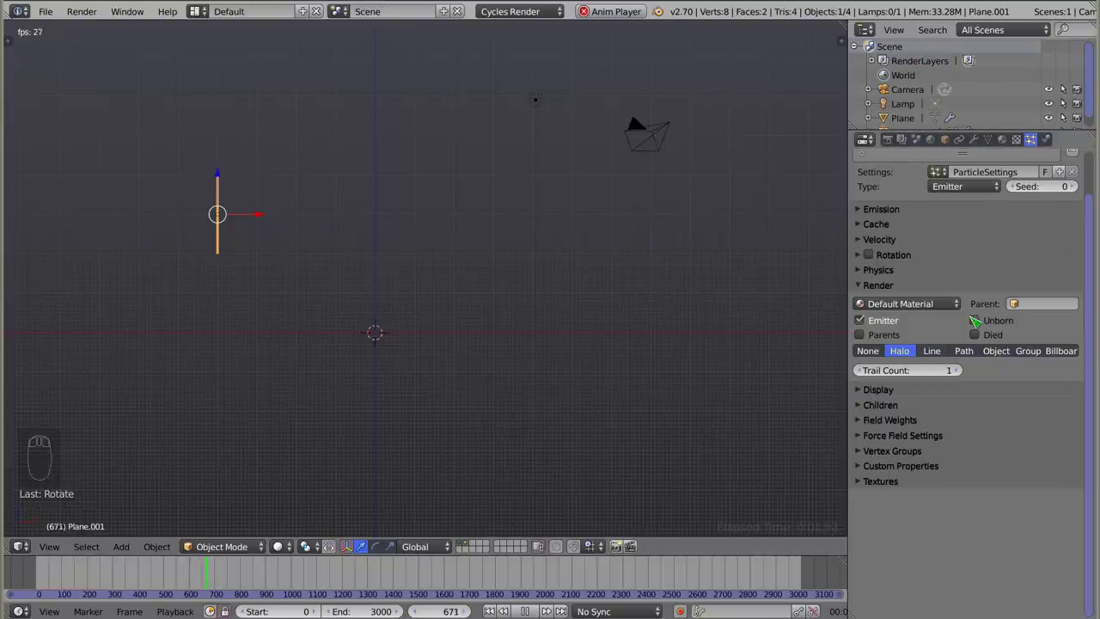
click(940, 355)
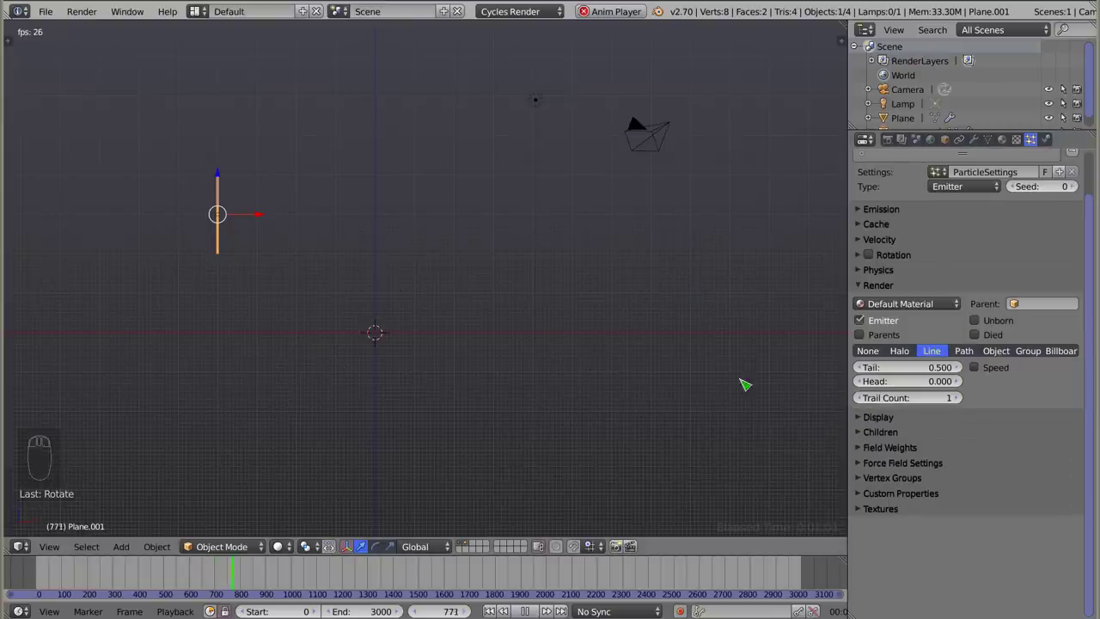
key(alt+a)
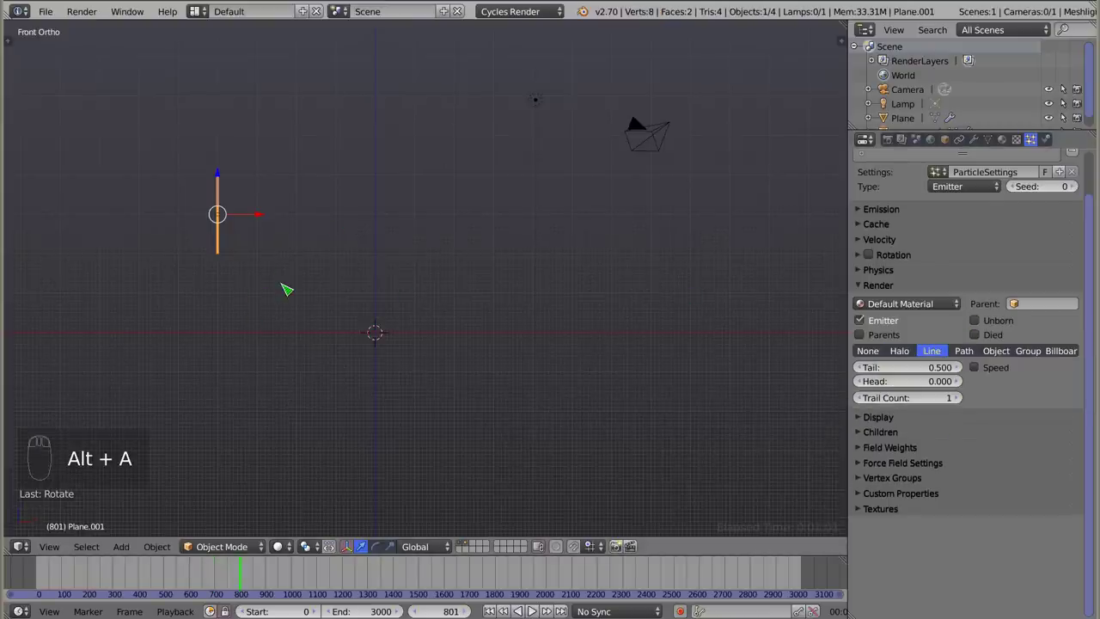
key(Escape)
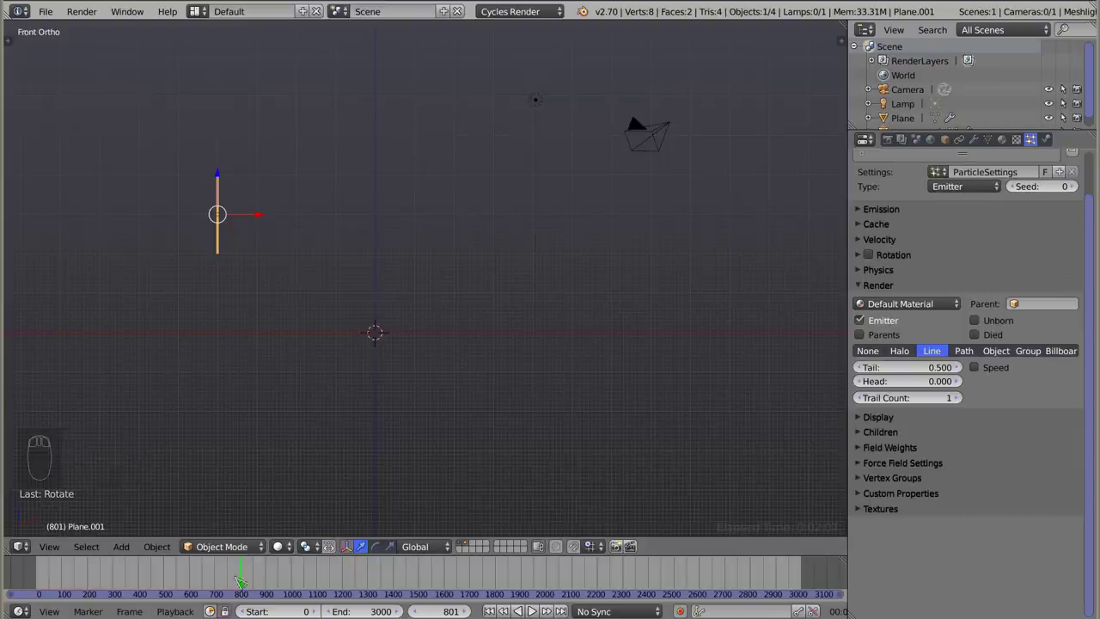
click(30, 576)
key(alt+a)
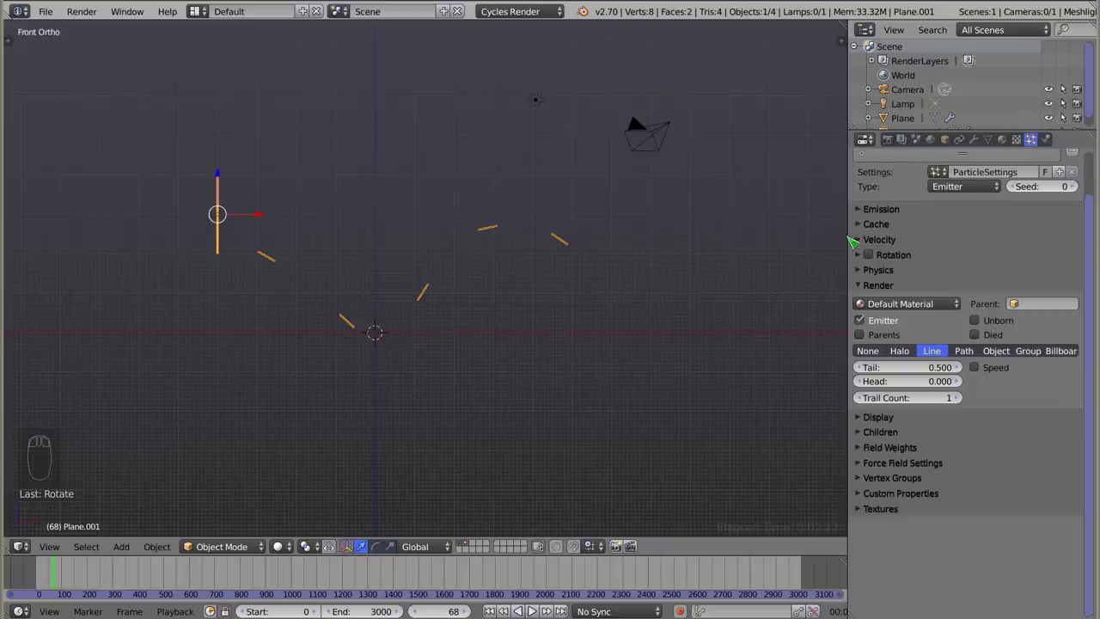
click(867, 229)
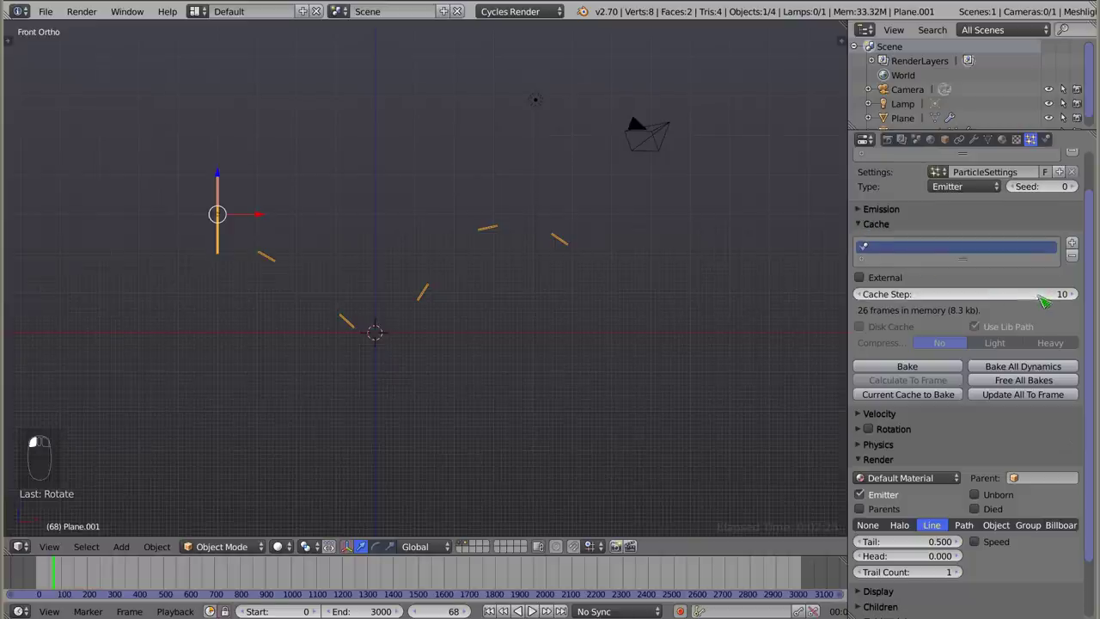
click(1024, 301)
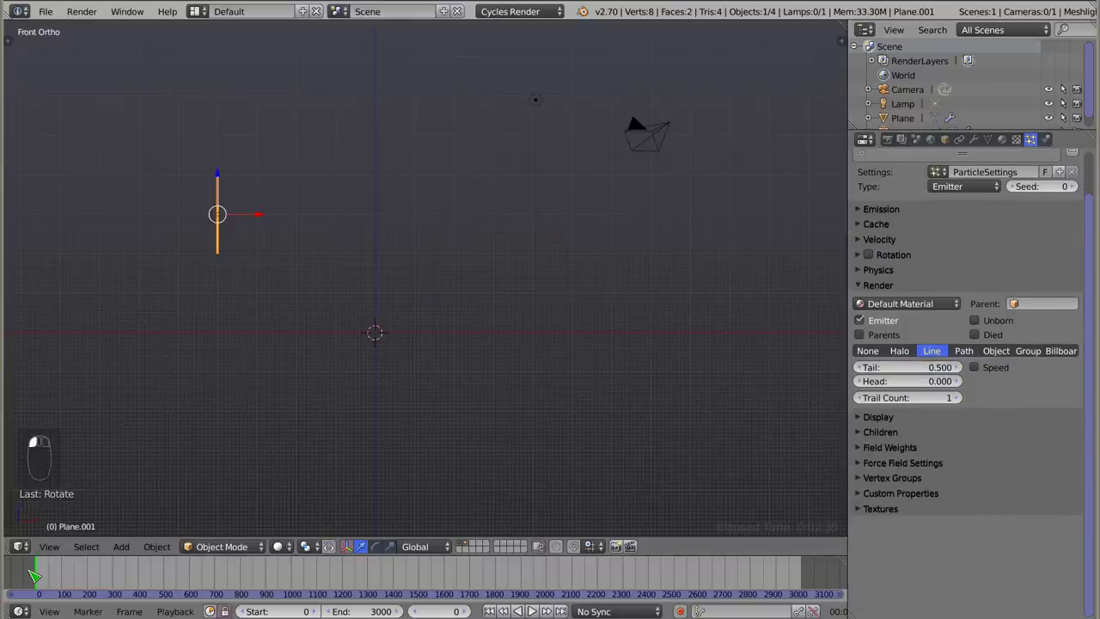
Replay the animation and stop it at frame 51 with orange line particles near the emitter.
key(alt+a)
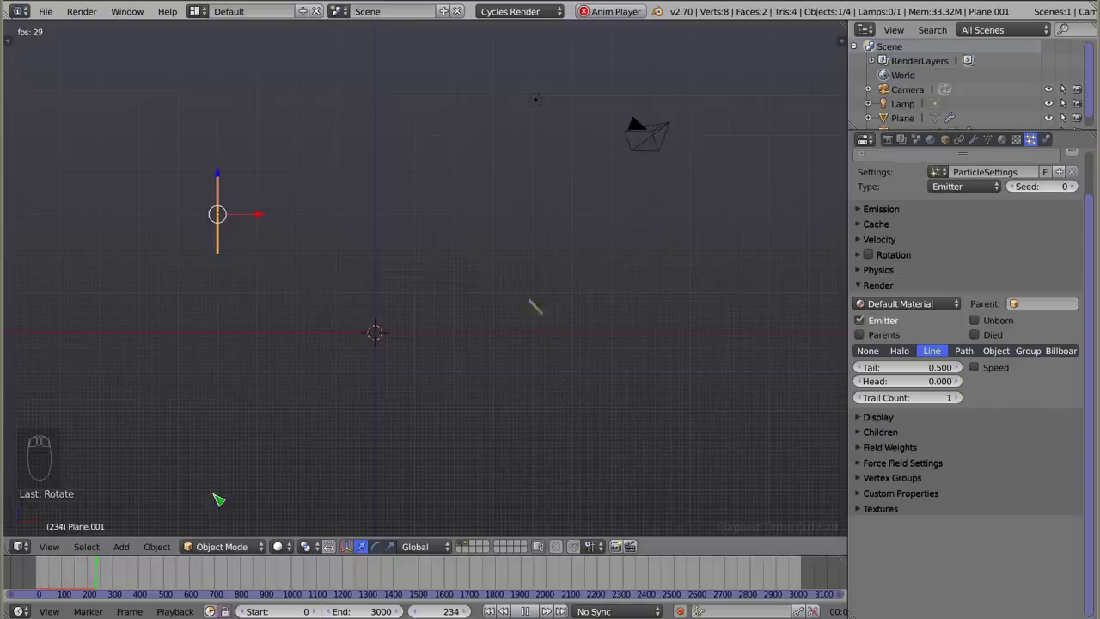
key(Escape)
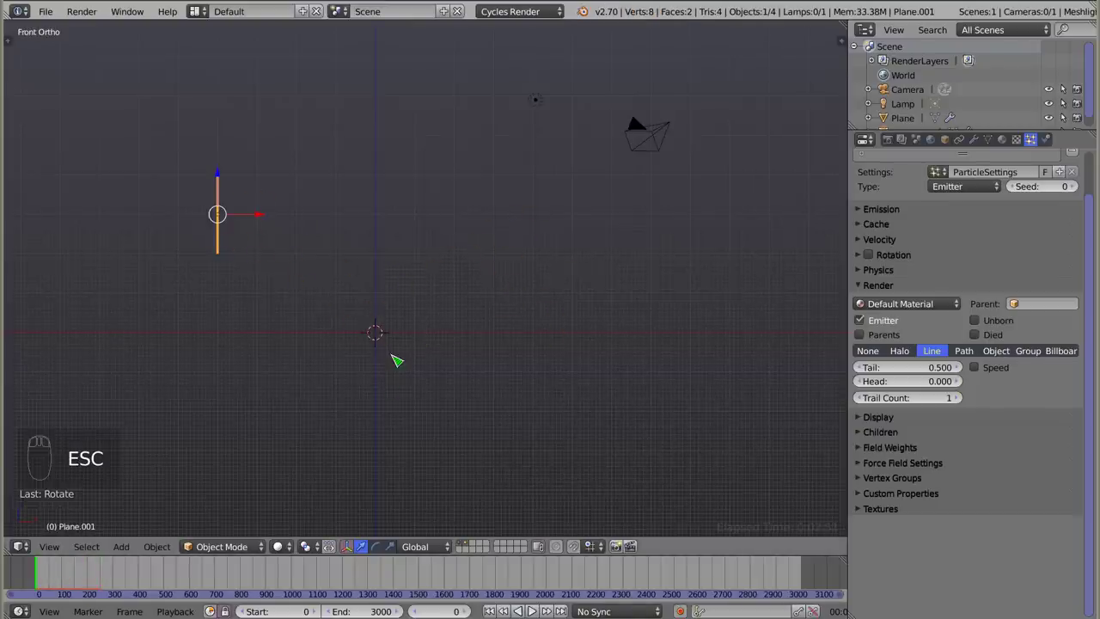
key(alt+a)
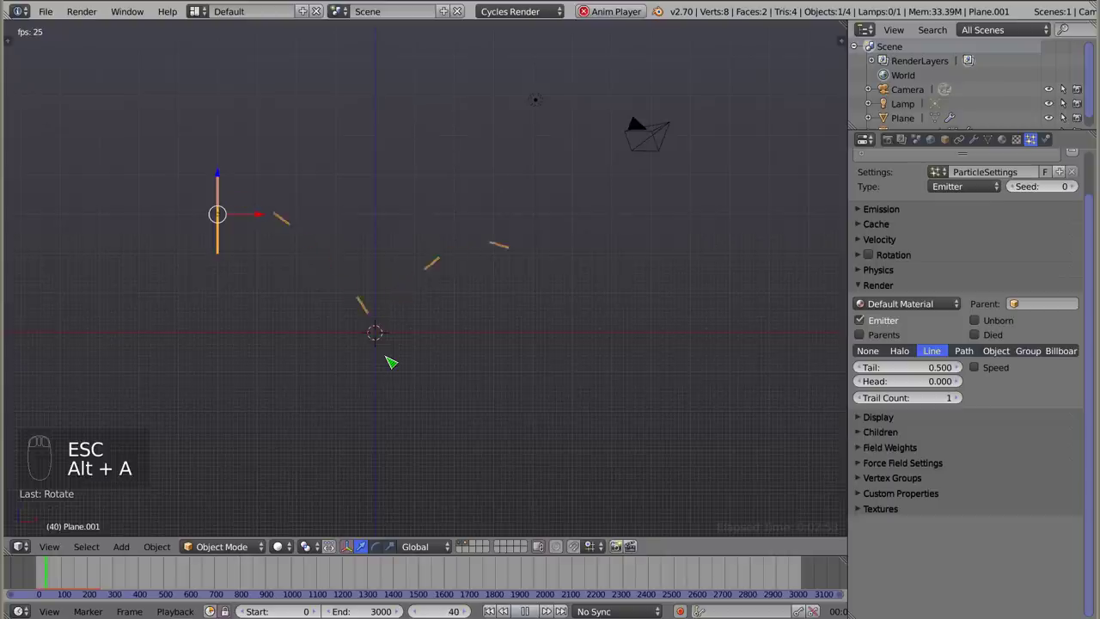
key(alt+a)
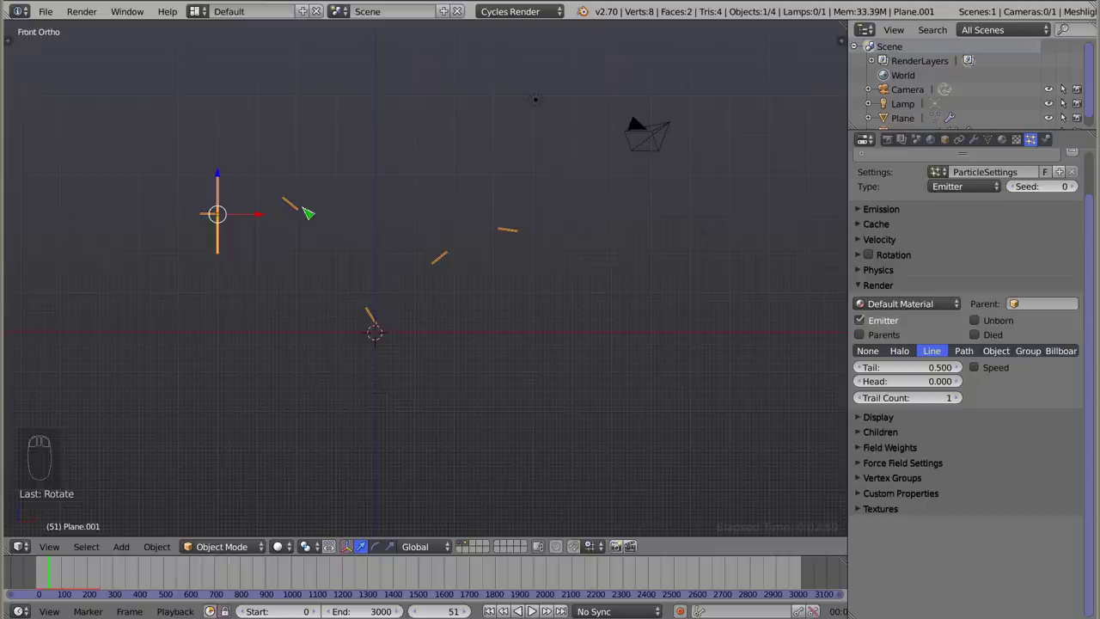
View through the camera, cancel a test render, and switch the engine to Blender Render.
key(KP_0)
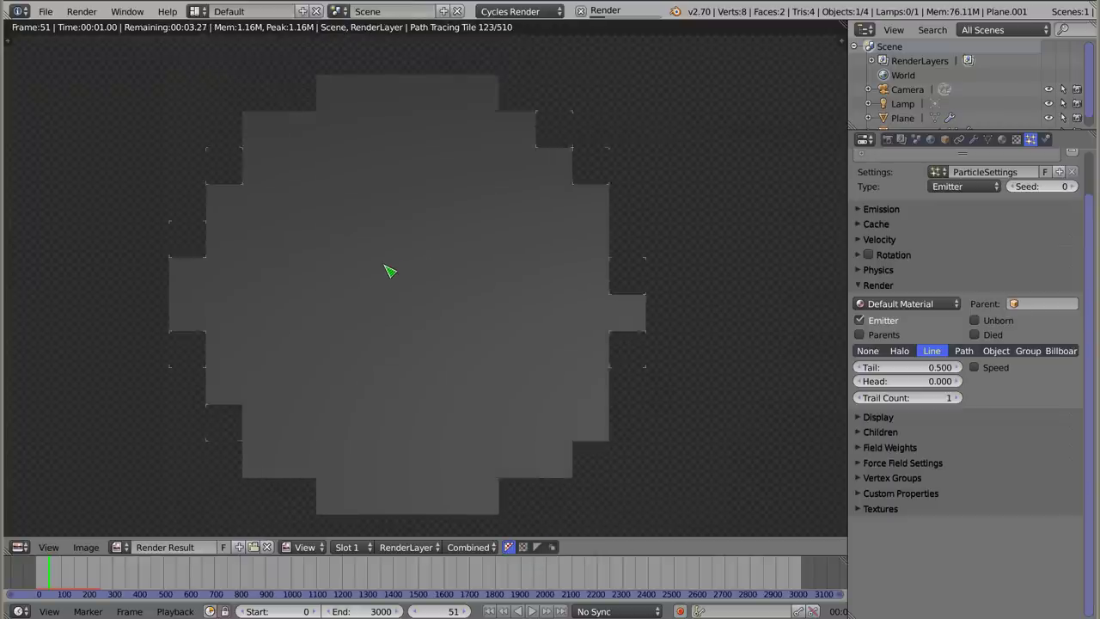
key(F12)
key(Escape)
click(538, 13)
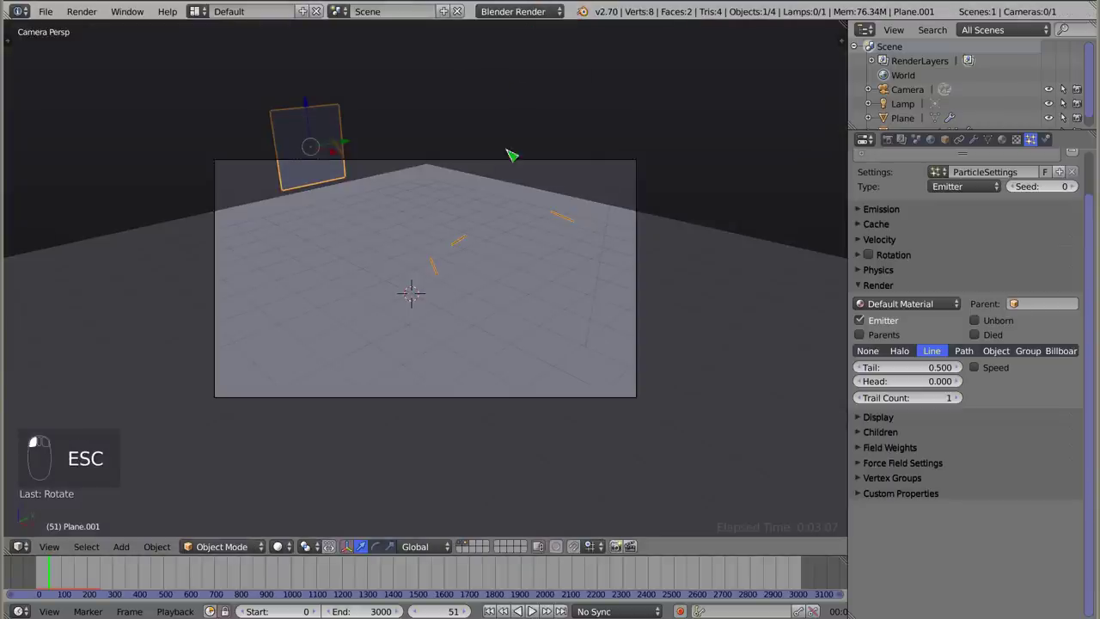
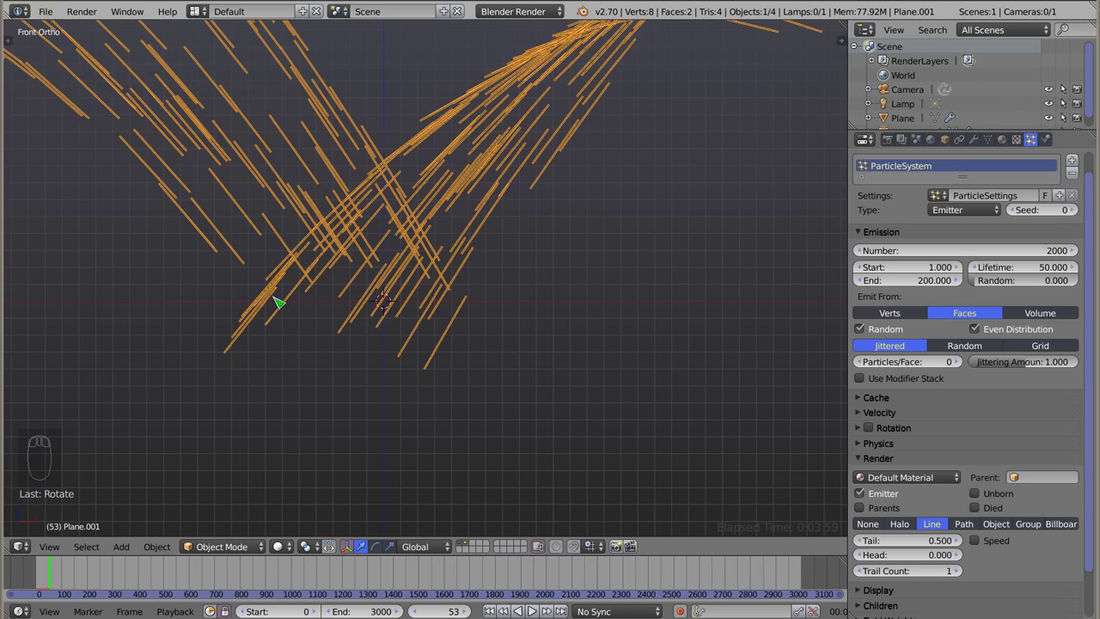
Play and stop the animation, jump to an earlier frame showing the dense orange arcs.
key(alt+a)
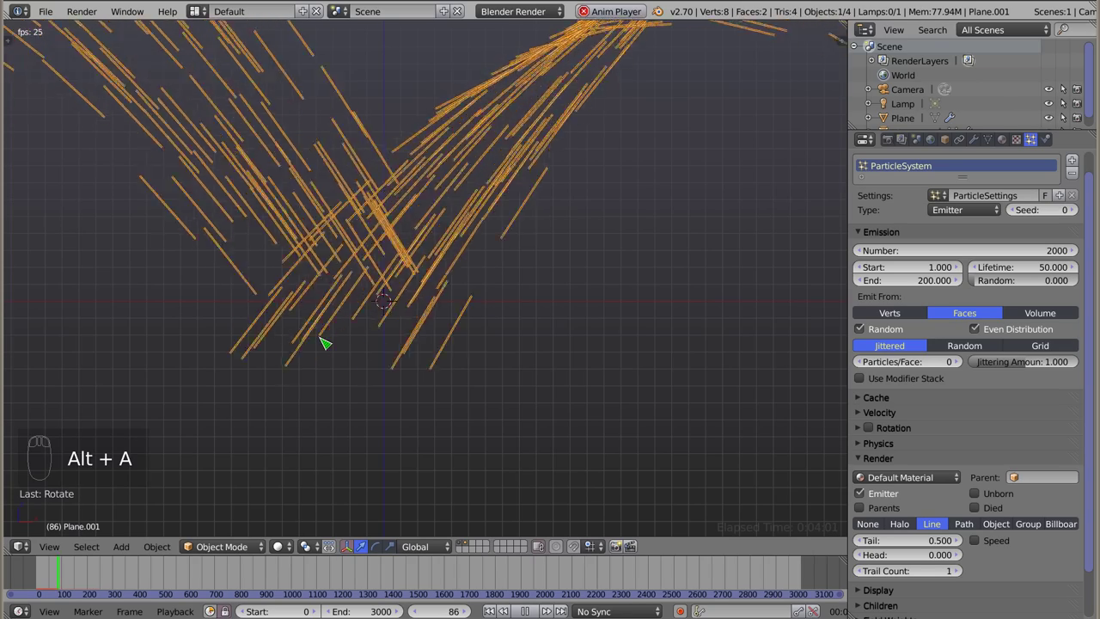
key(alt+a)
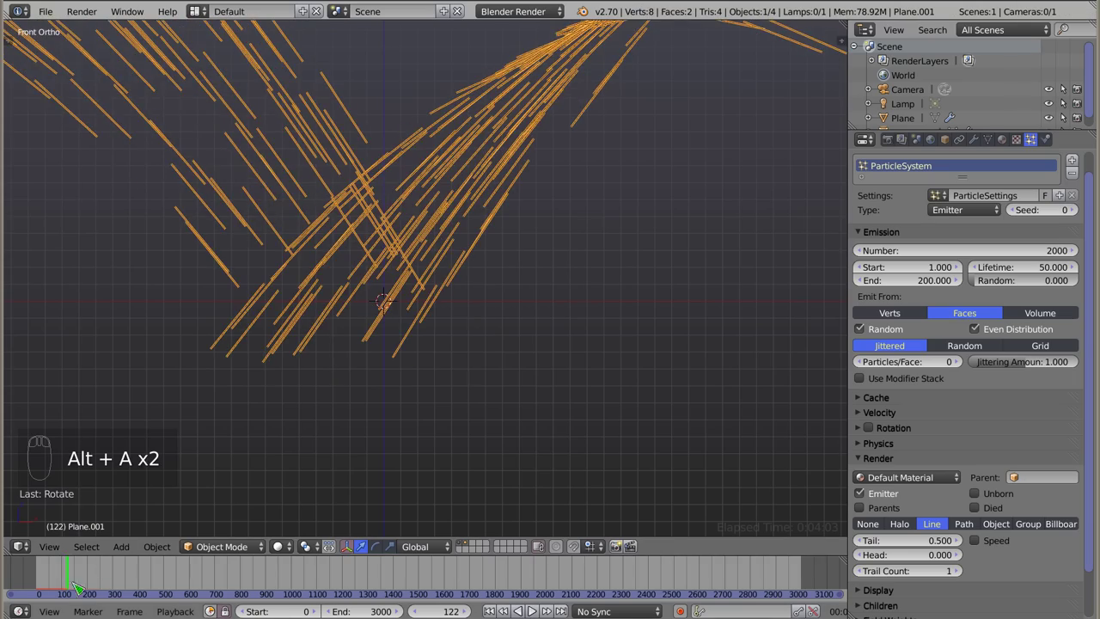
click(69, 574)
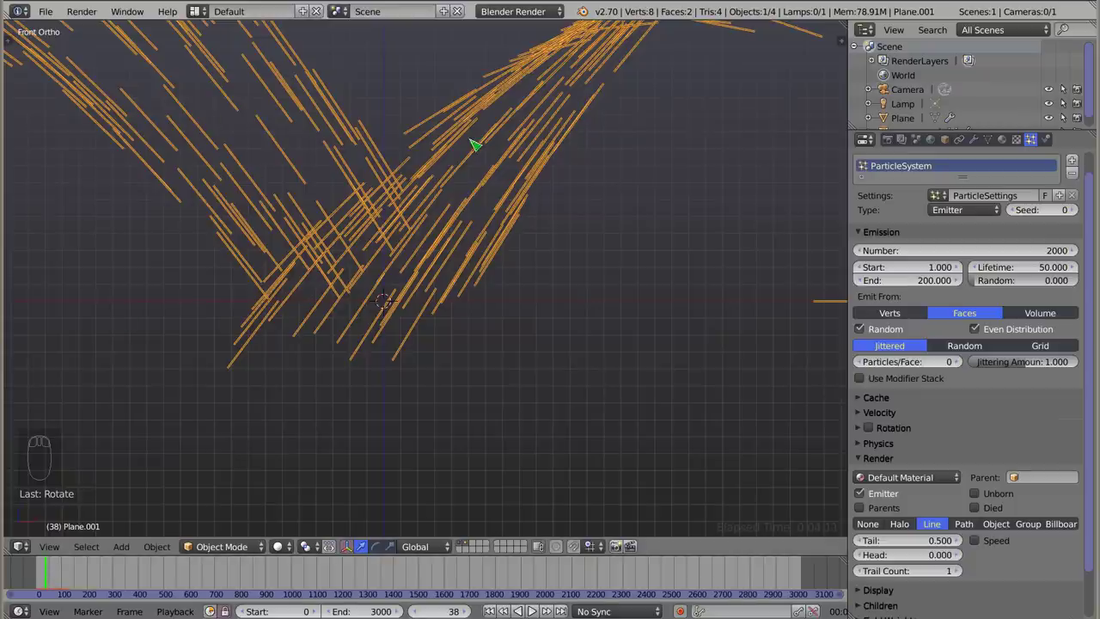
drag(618, 115, 540, 217)
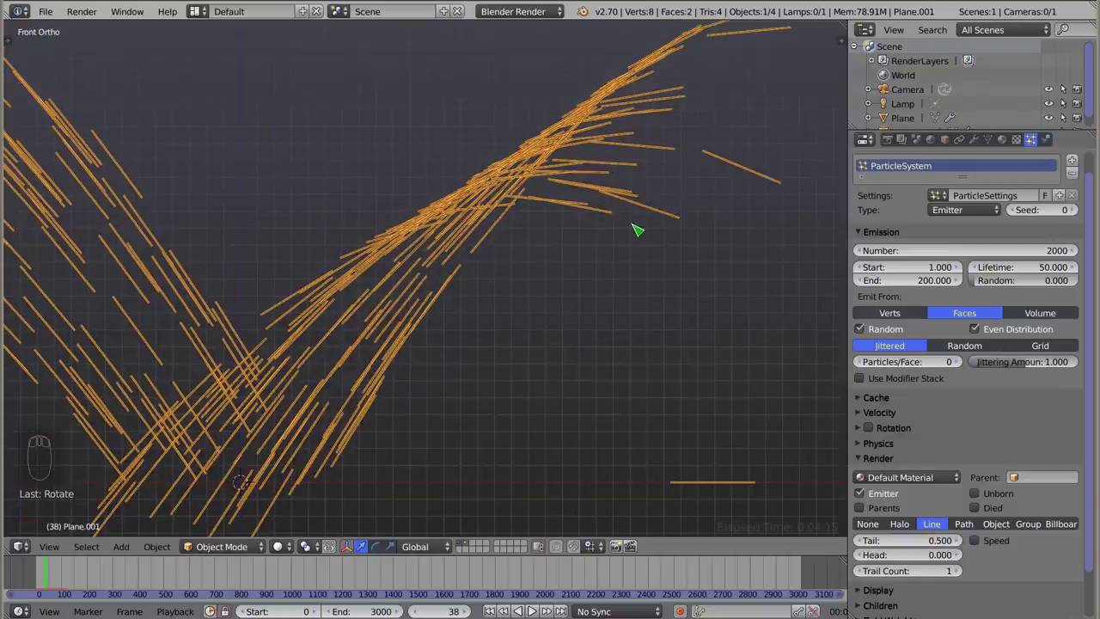
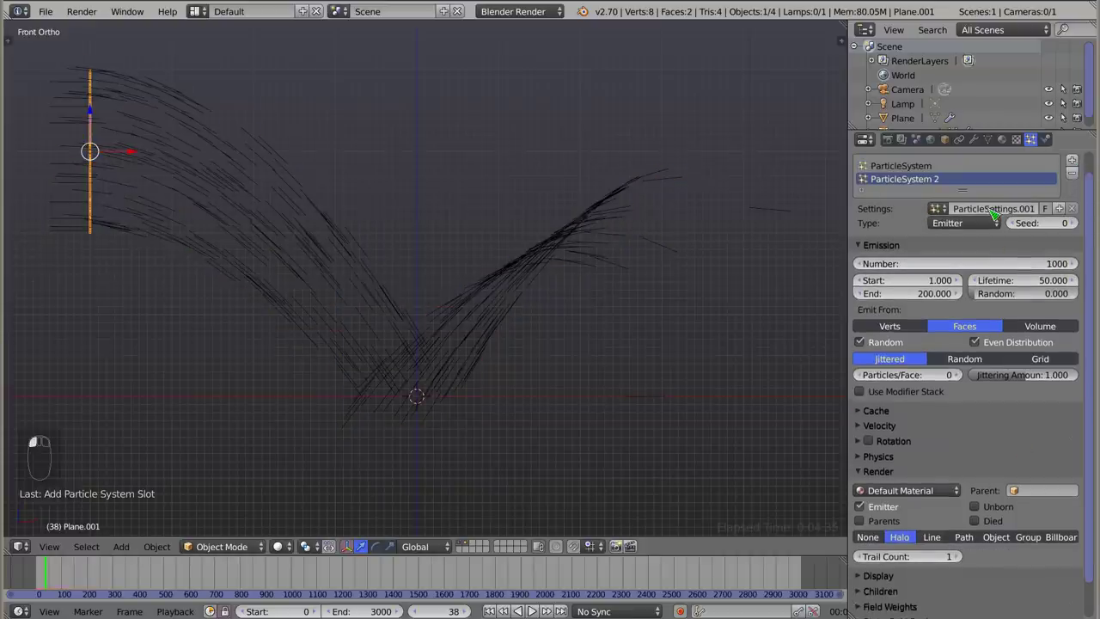
Make ParticleSystem 2 reuse the first system's ParticleSettings and preview the result.
key(alt+a)
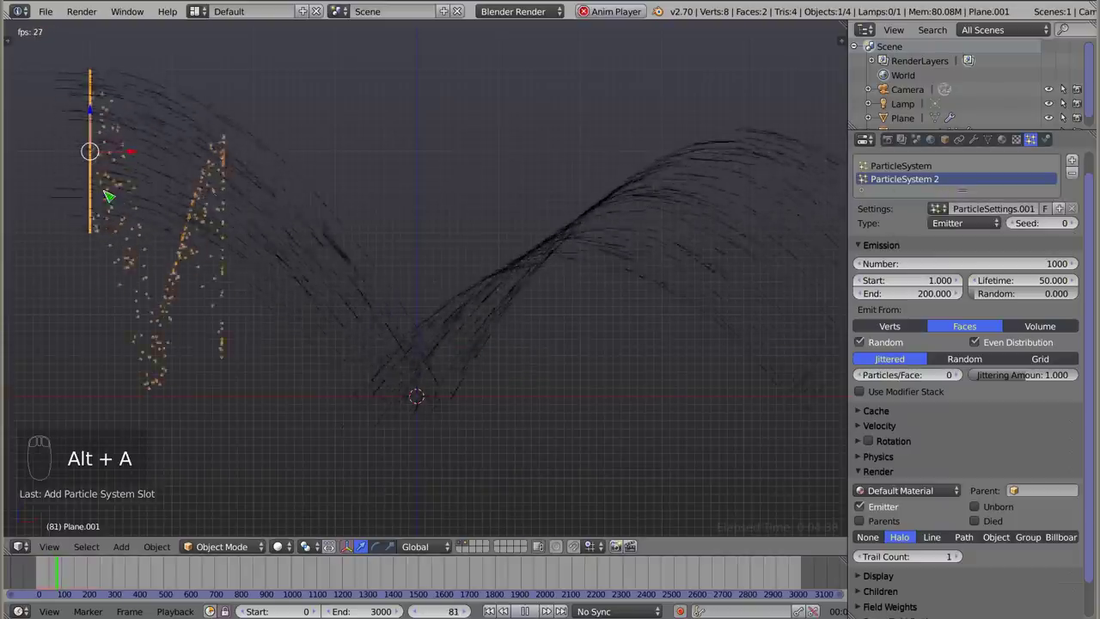
key(Escape)
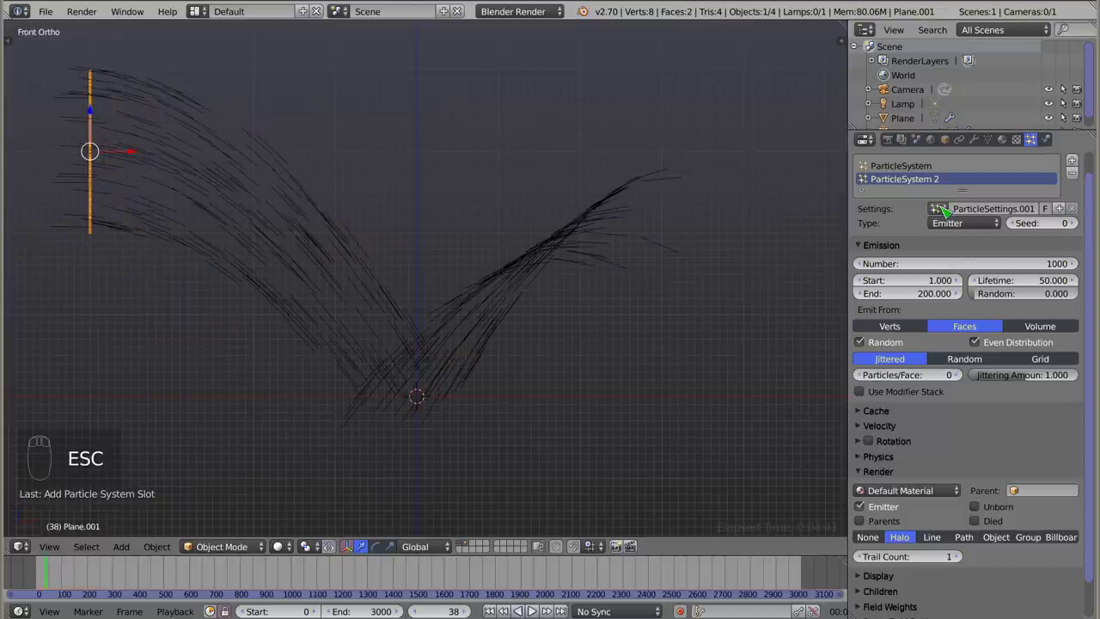
click(942, 212)
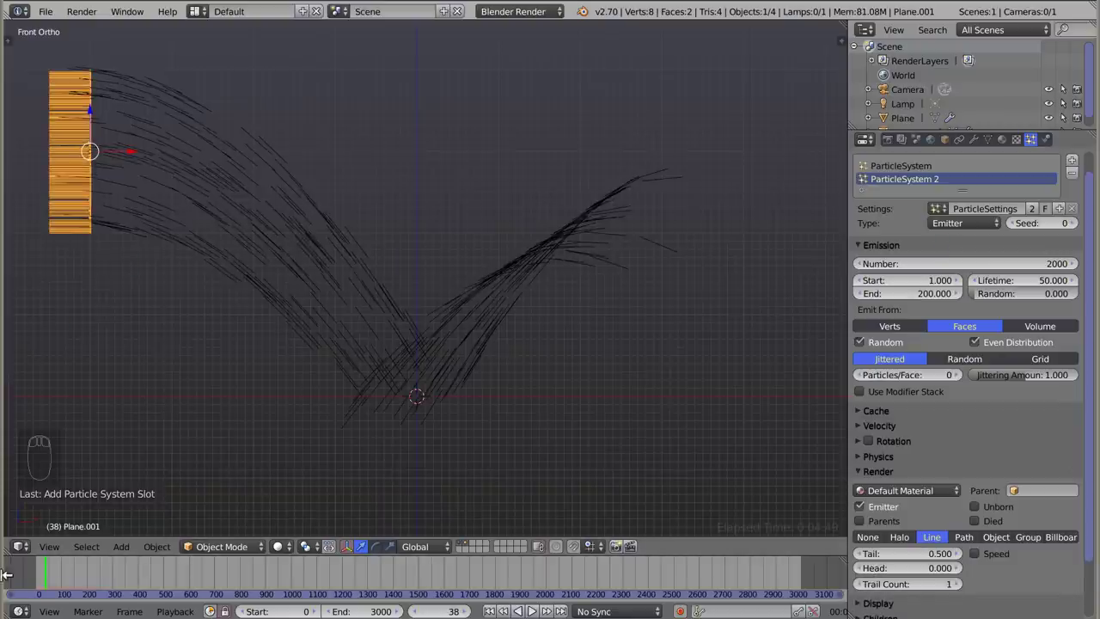
drag(48, 579, 250, 297)
key(alt+a)
key(Escape)
Toggle the particle Render mode to Halo and replay to see two dotted arcs.
drag(978, 431, 911, 471)
drag(911, 472, 347, 263)
key(alt+a)
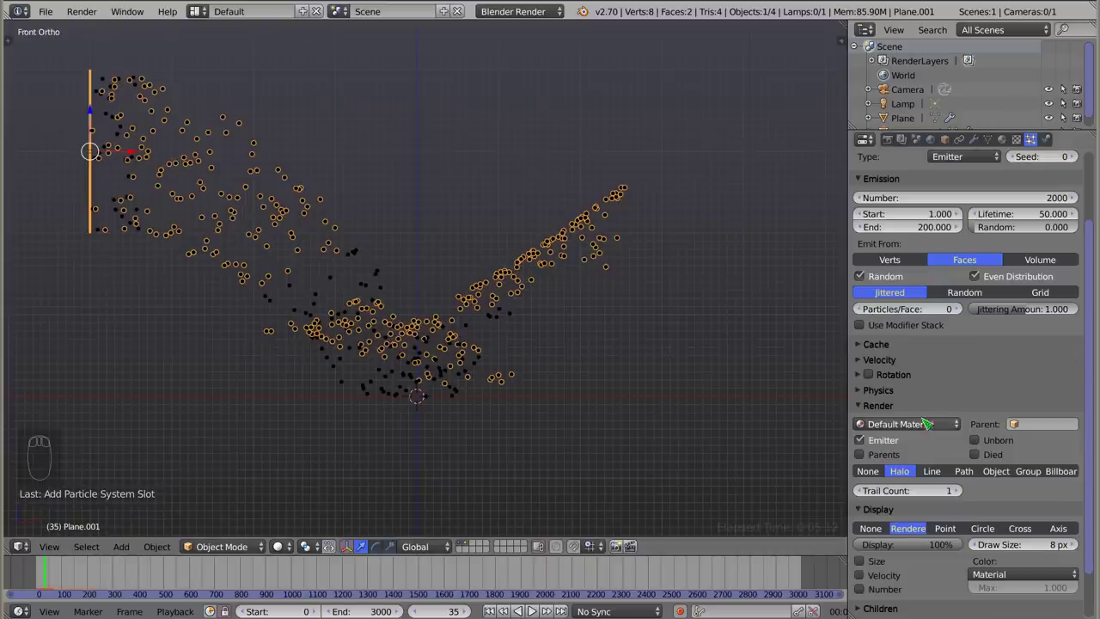
Switch rendering back to Line and make ParticleSystem 2's settings single-user as ParticleSettings.002.
click(944, 479)
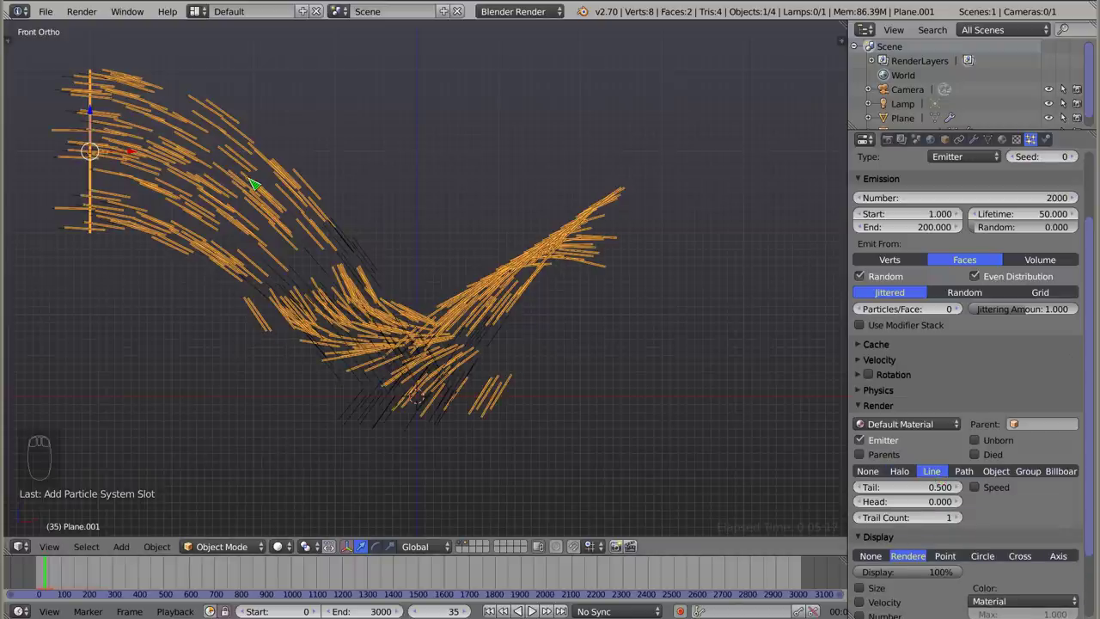
drag(1006, 454, 1018, 230)
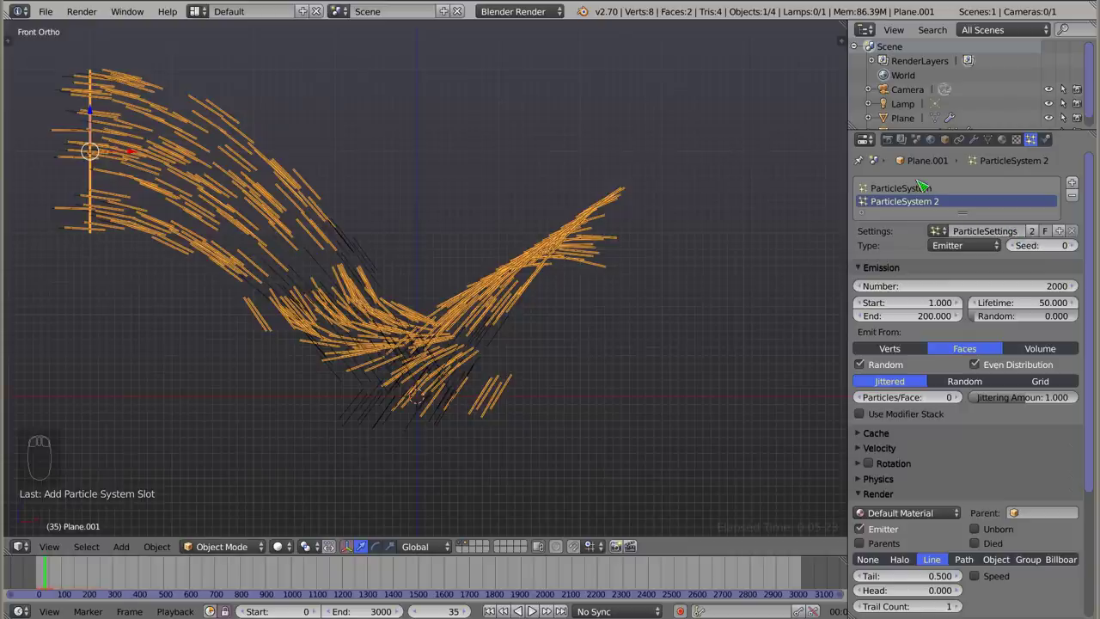
click(919, 190)
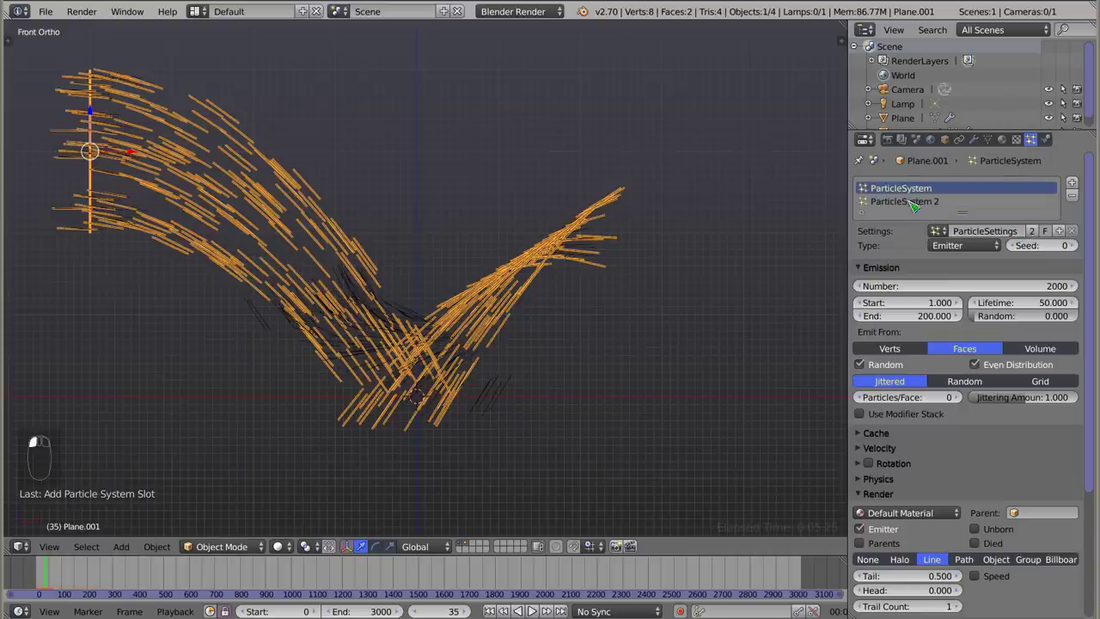
drag(914, 208, 905, 205)
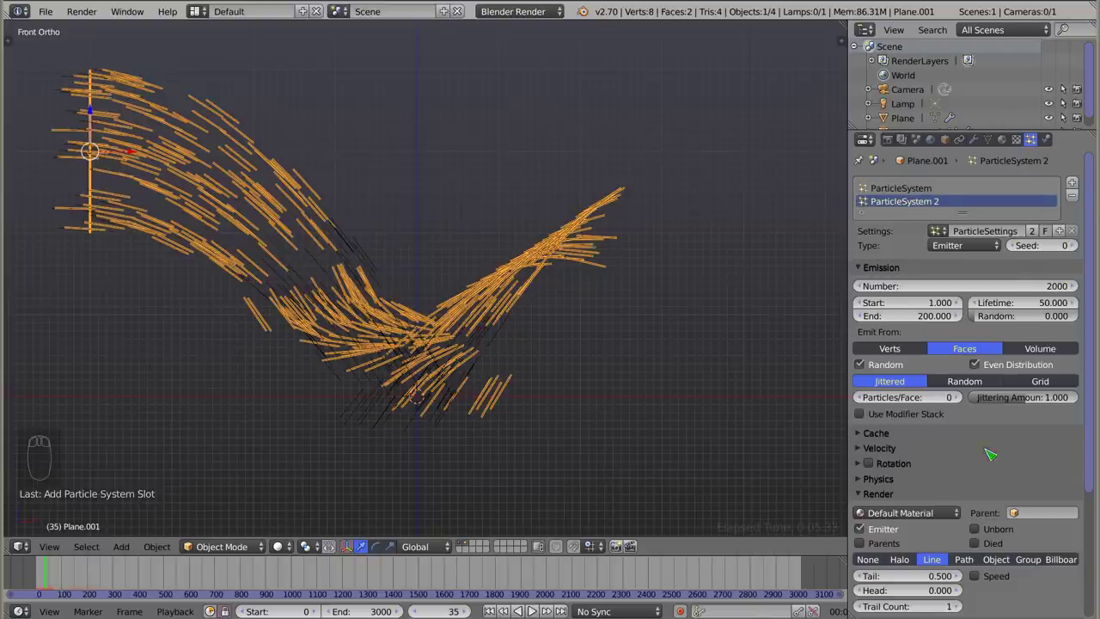
click(1044, 232)
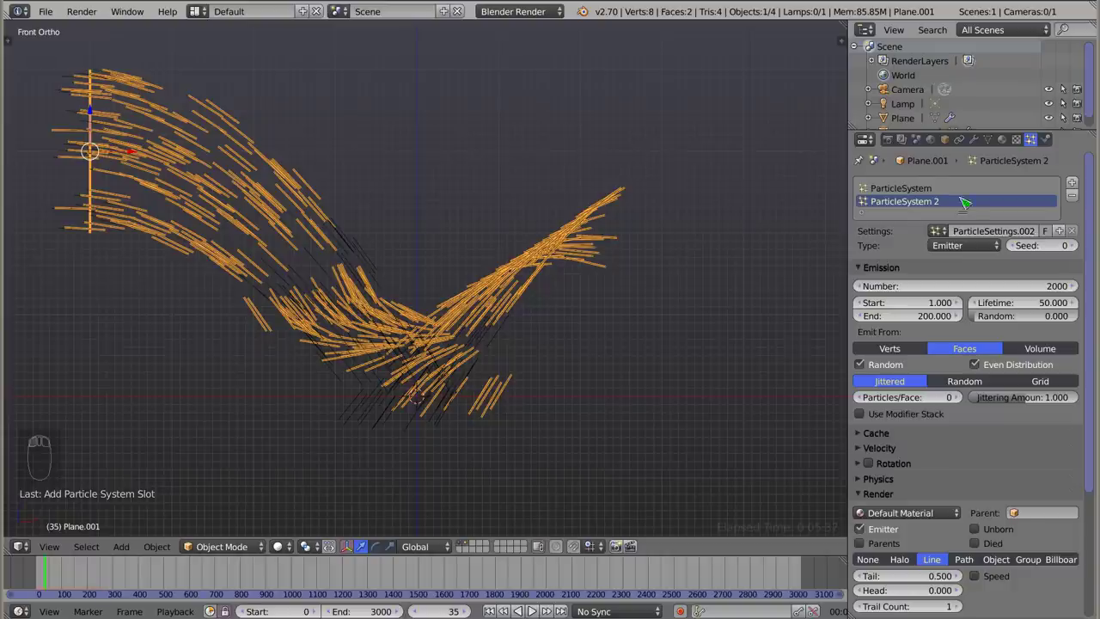
drag(919, 192, 1067, 291)
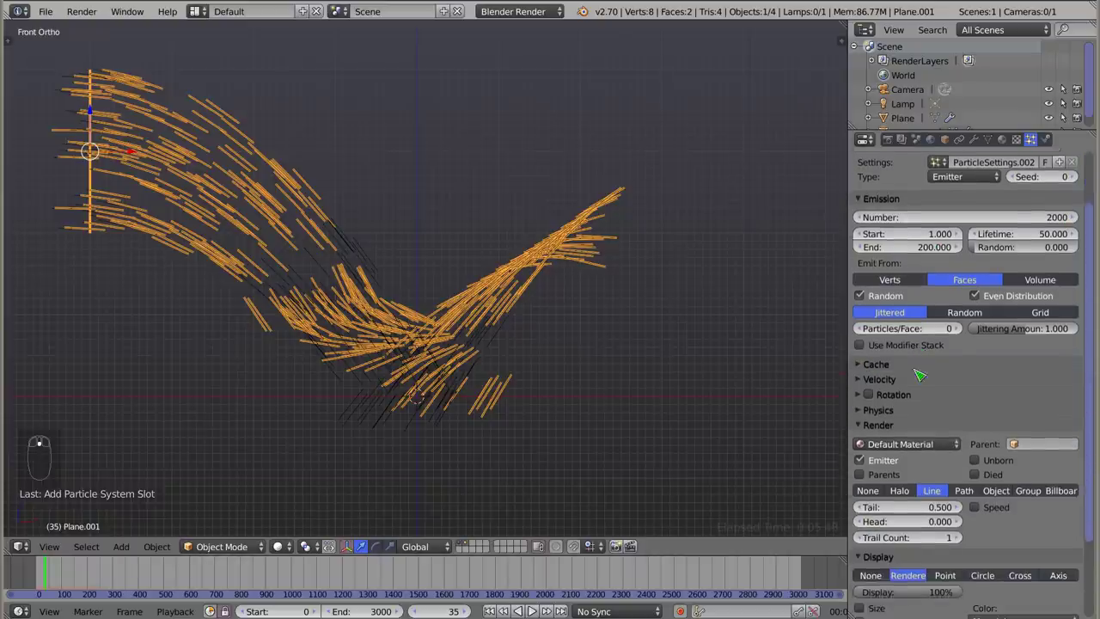
Switch the second particle system's render type to Halo with a 5 px draw size.
drag(866, 387, 937, 393)
click(921, 193)
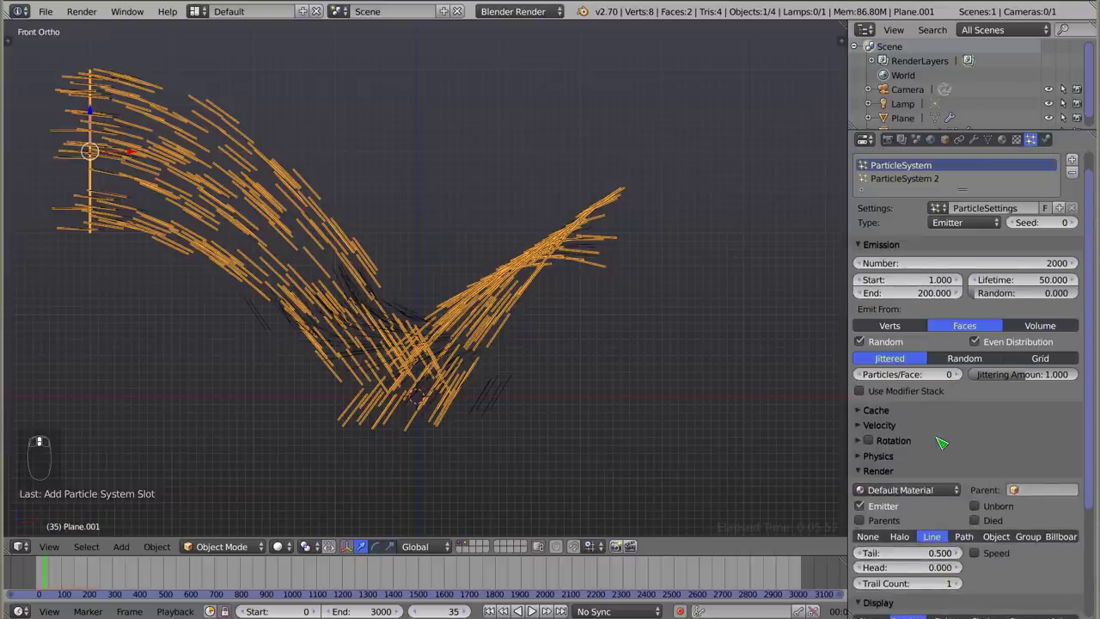
click(908, 206)
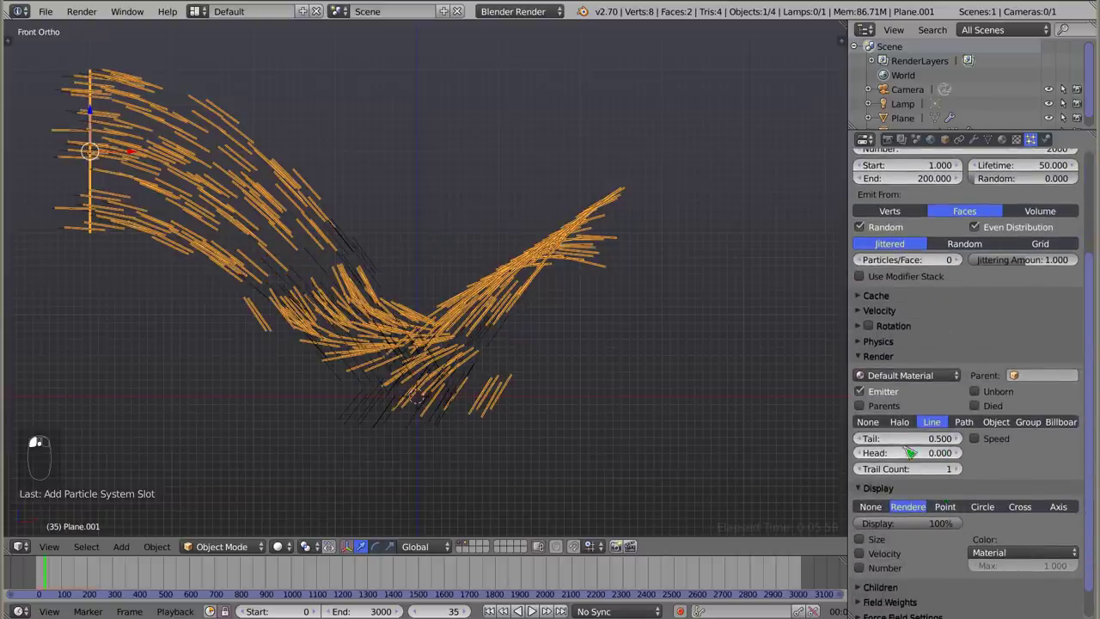
click(910, 423)
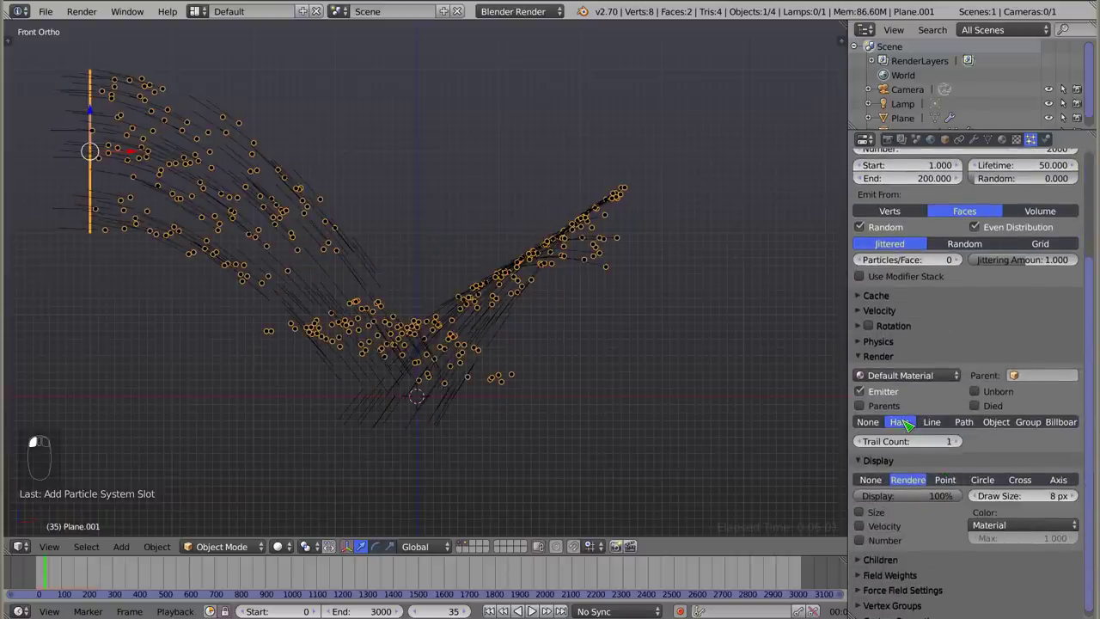
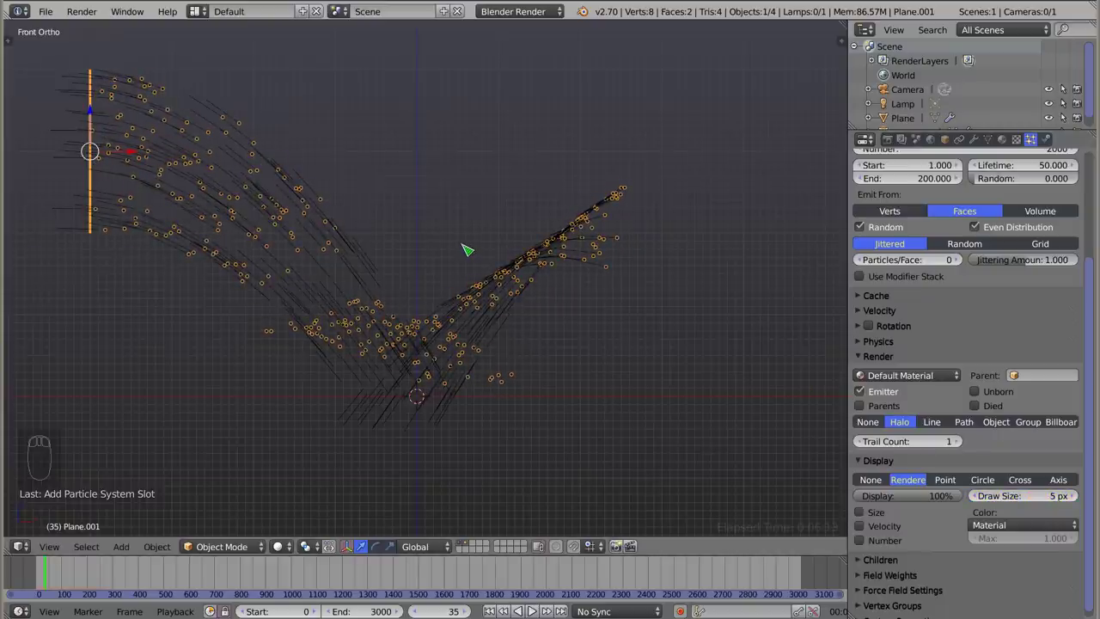
drag(138, 128, 355, 184)
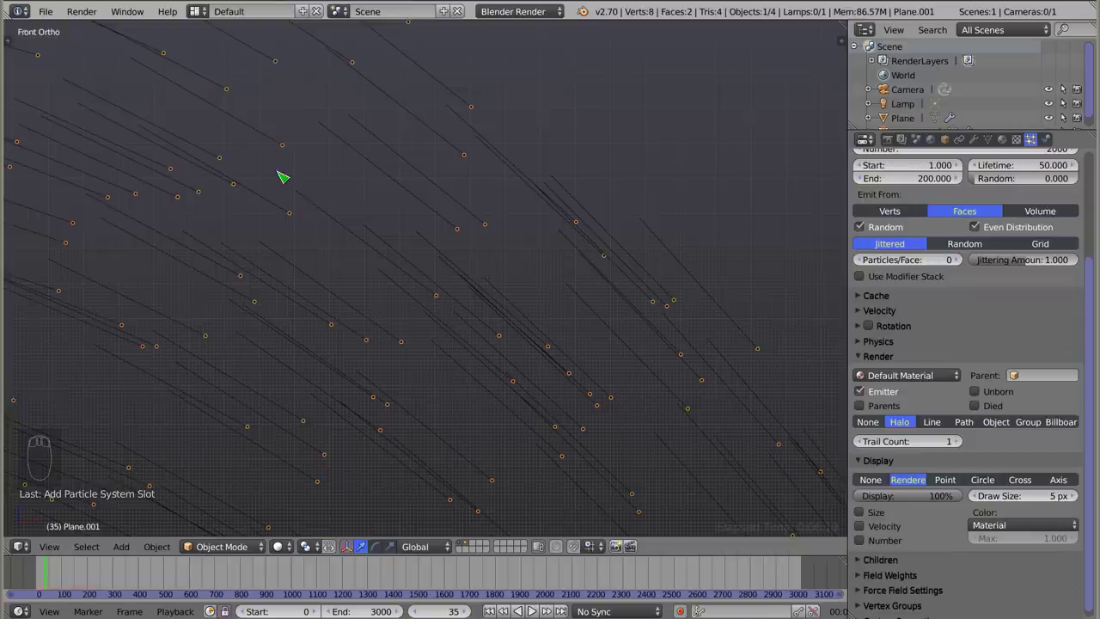
Select the first particle system and pull the view back to see the whole spray.
drag(996, 361, 921, 190)
click(921, 190)
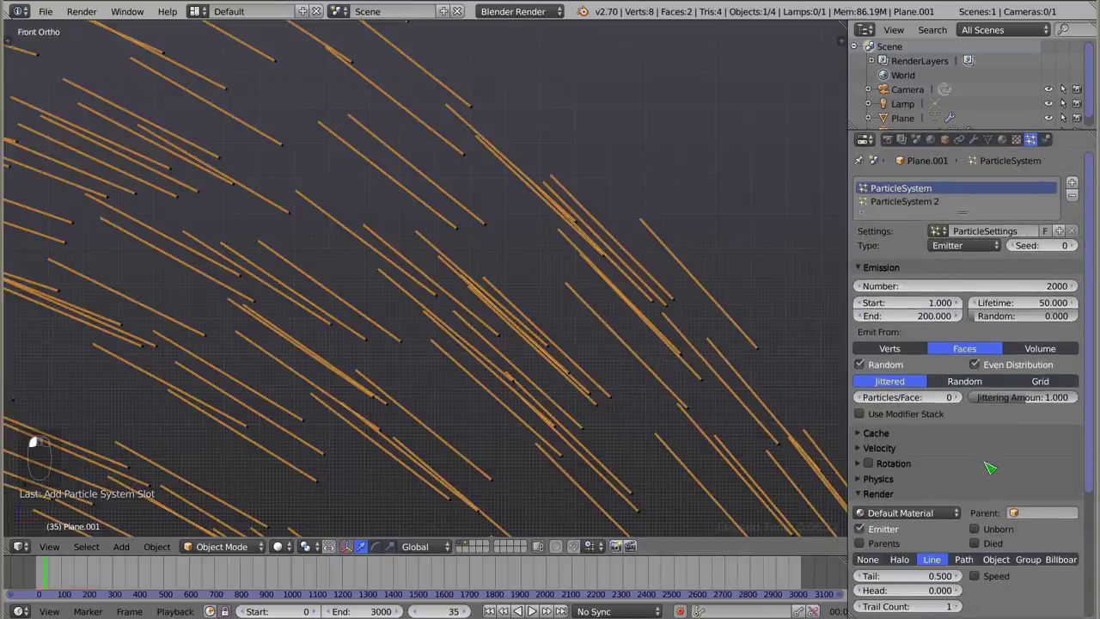
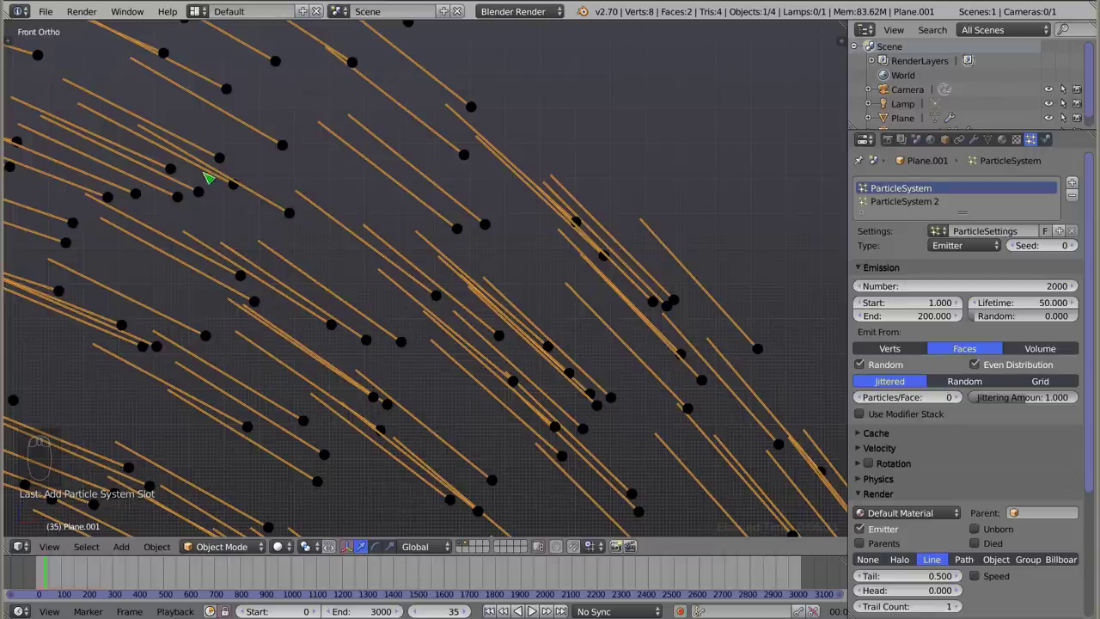
drag(359, 277, 253, 235)
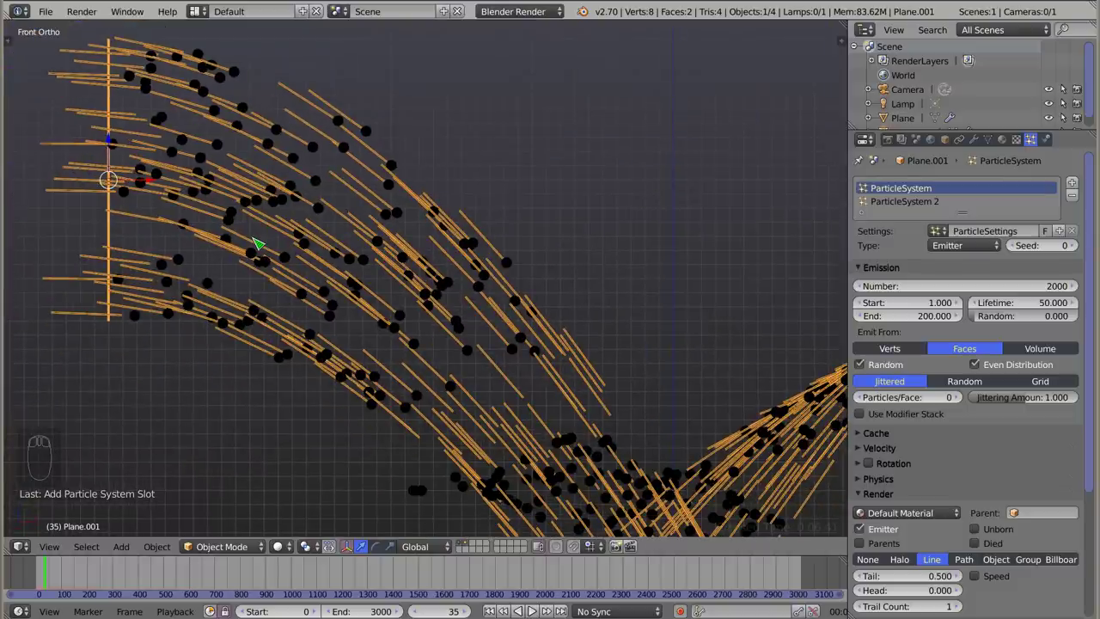
Play the animation and stop it at frame 44 with black dots beside the orange lines.
drag(1032, 384, 31, 580)
click(32, 580)
key(alt+a)
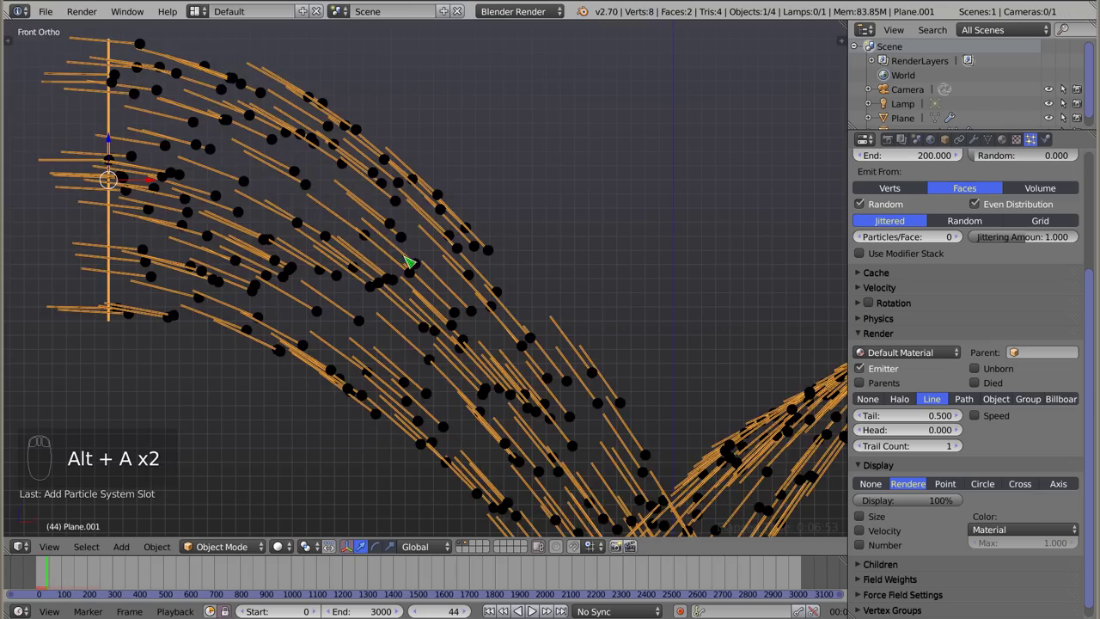
Set the line Tail to 0.209 and enable Speed so length follows particle velocity.
drag(419, 302, 922, 416)
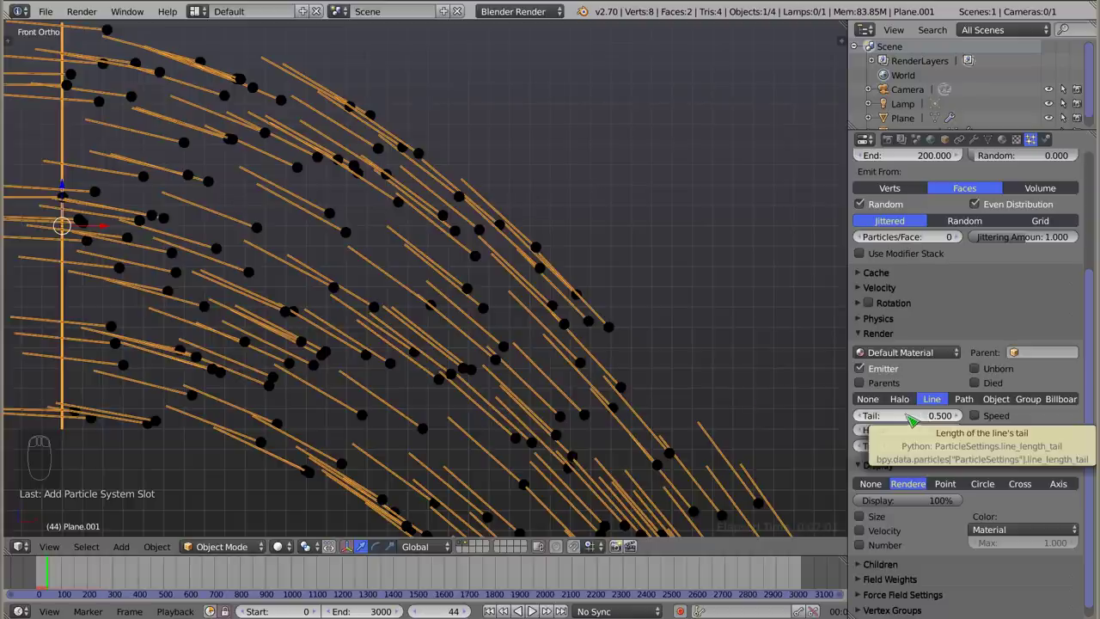
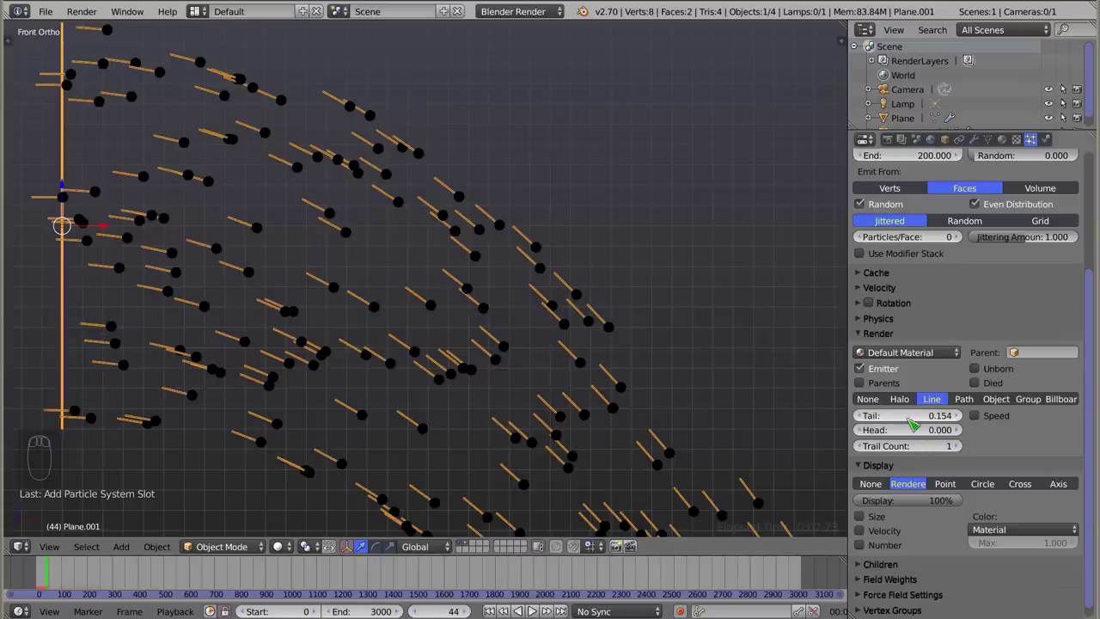
click(922, 418)
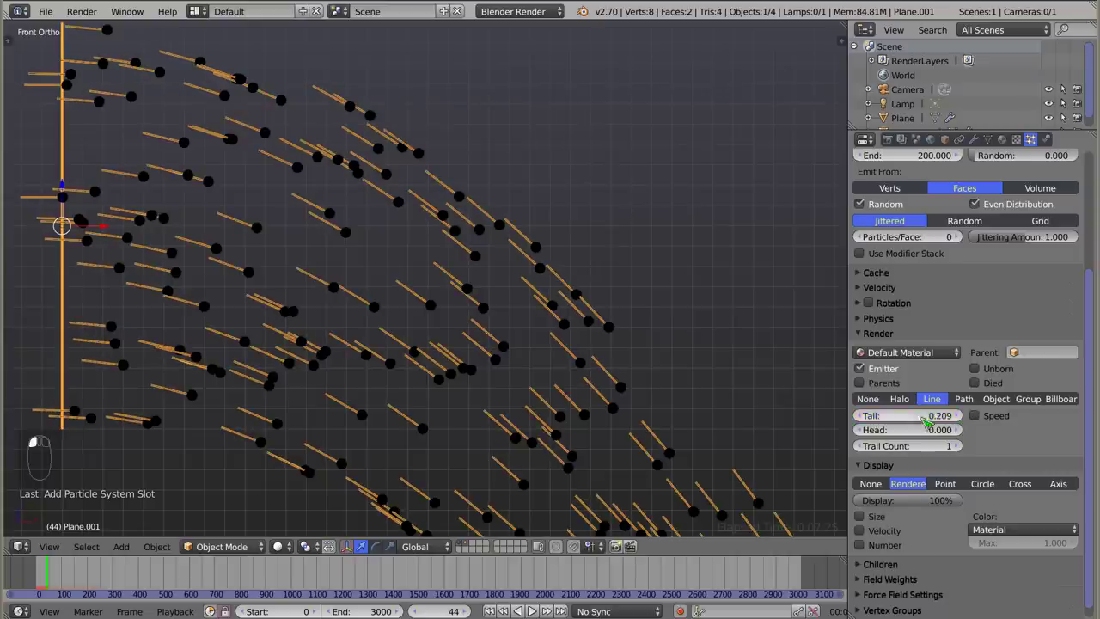
click(981, 417)
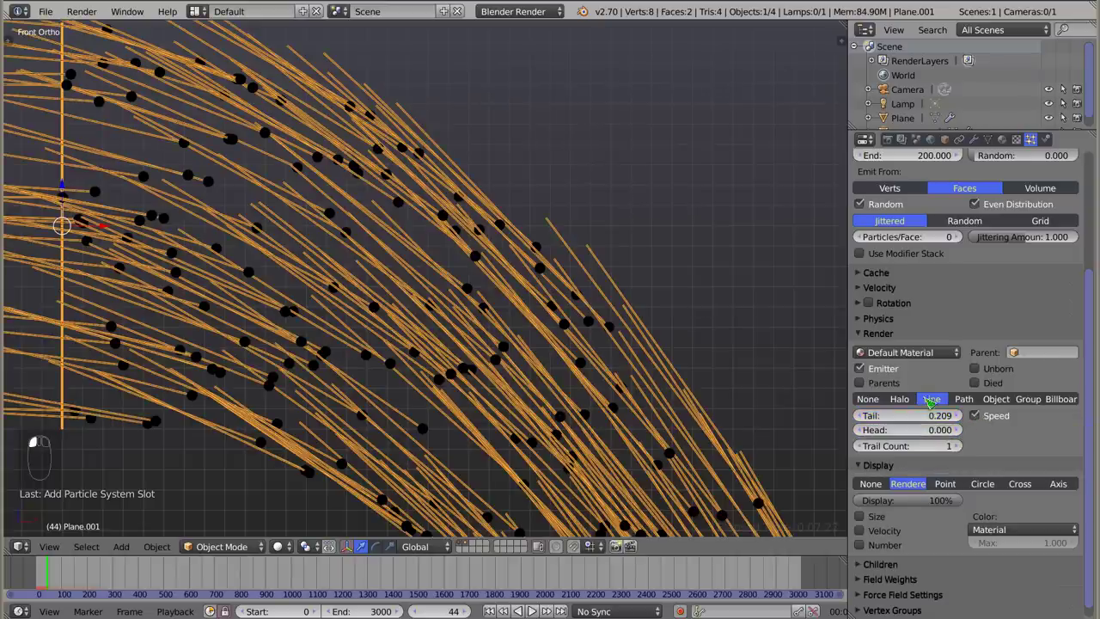
Turn off Speed and set Tail 0, Head 0.155, leaving short stubs on the dots.
drag(412, 296, 419, 349)
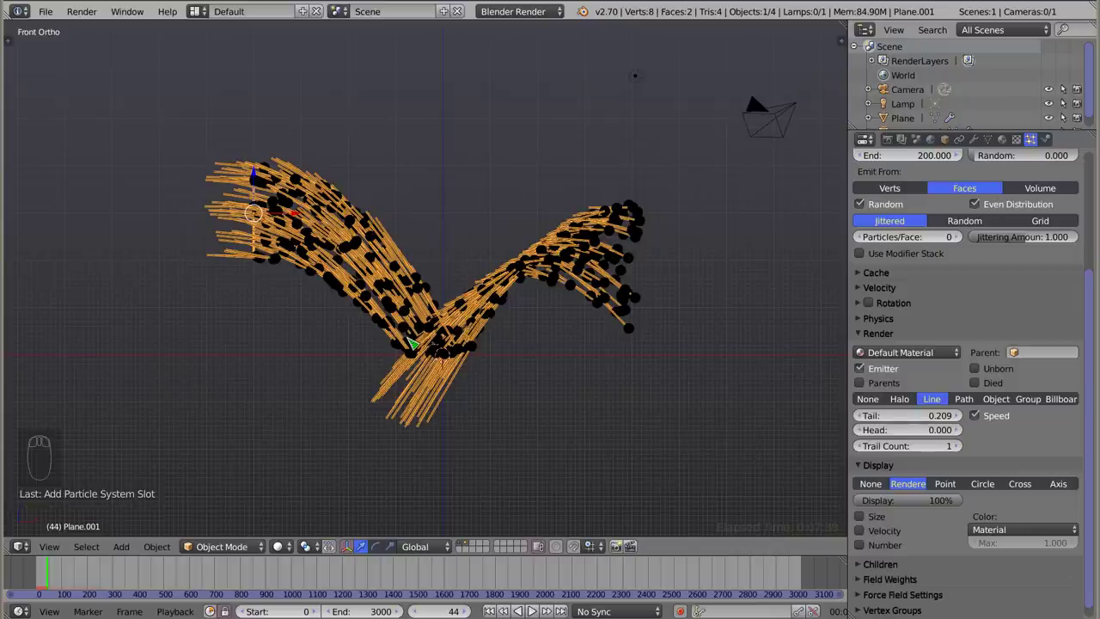
drag(587, 236, 731, 120)
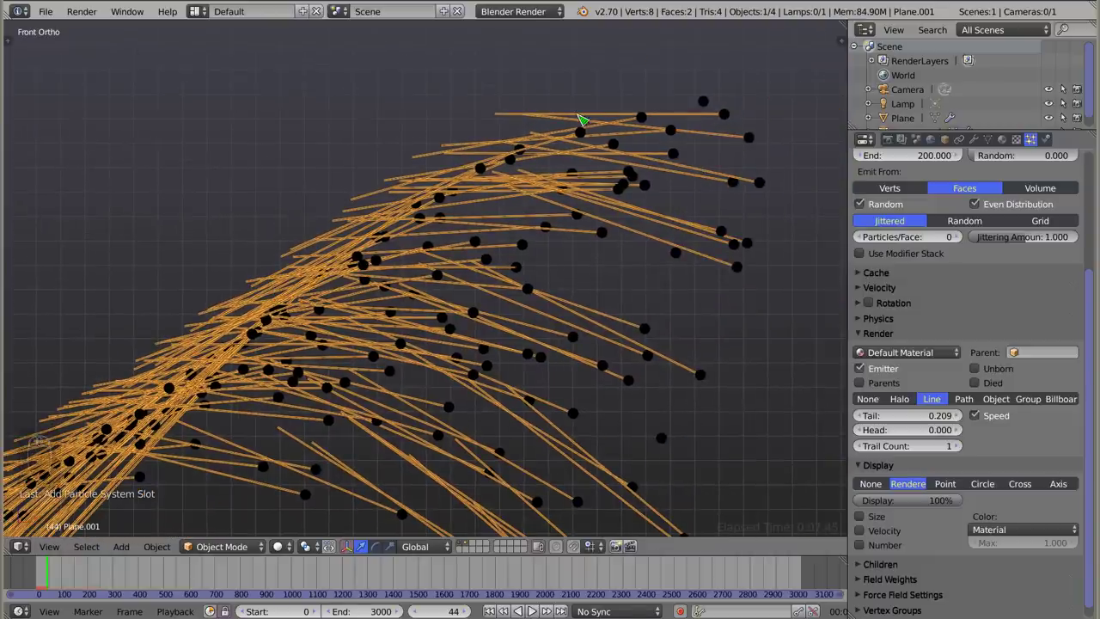
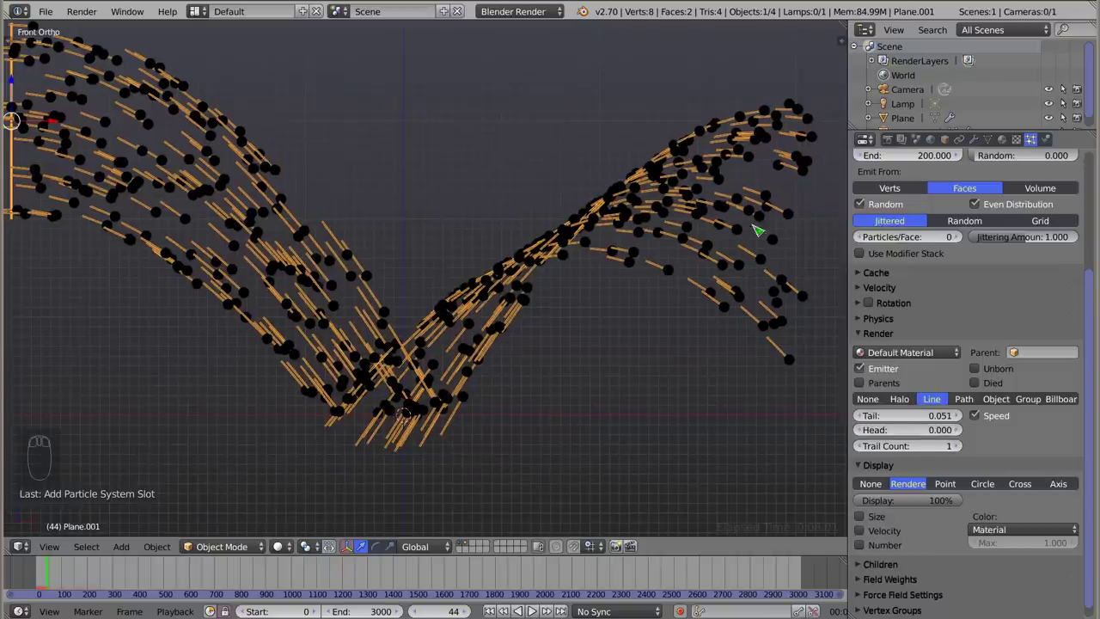
drag(987, 421, 917, 434)
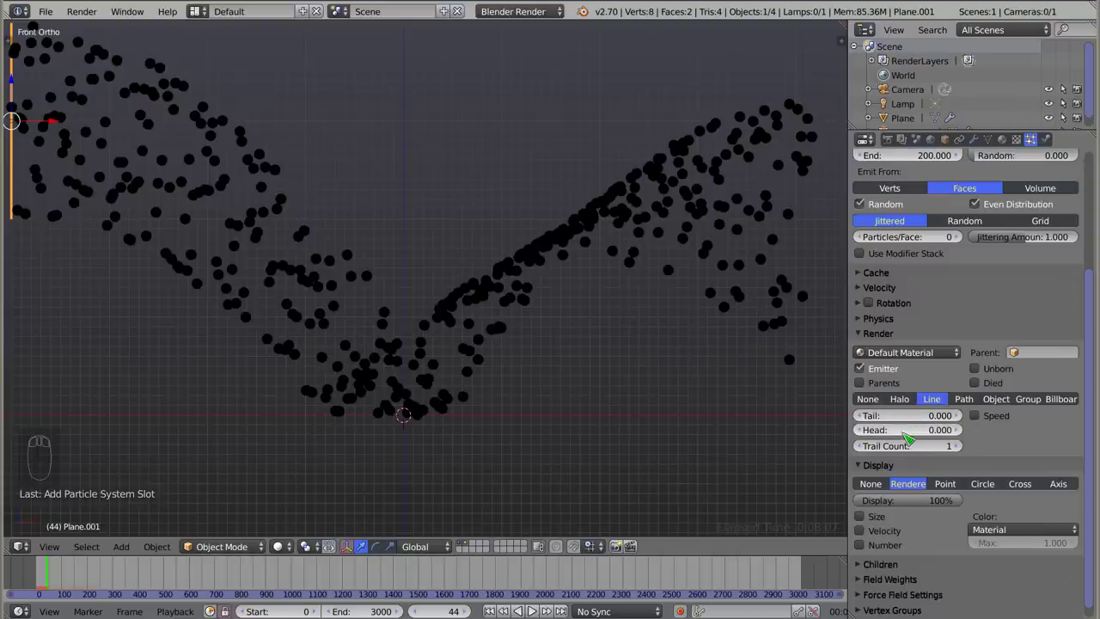